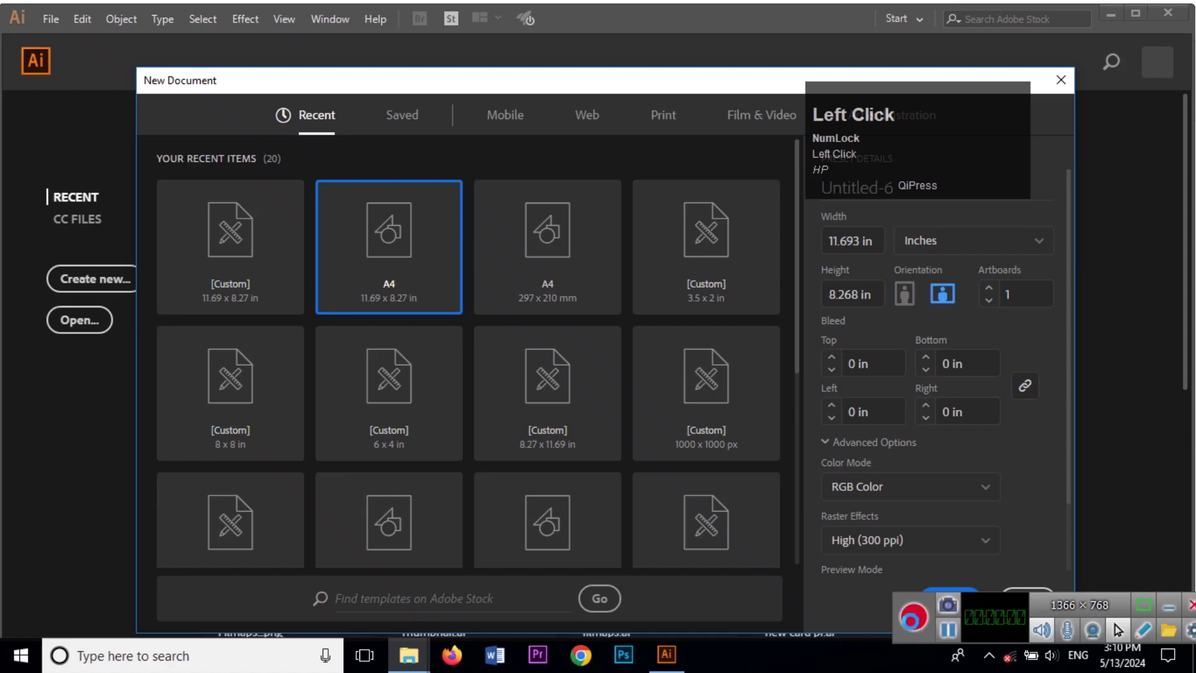
Step: Choose the A4 preset in landscape orientation (11.693 × 8.268 in) for the new document
click(1163, 612)
text(hp)
click(923, 90)
text(hp)
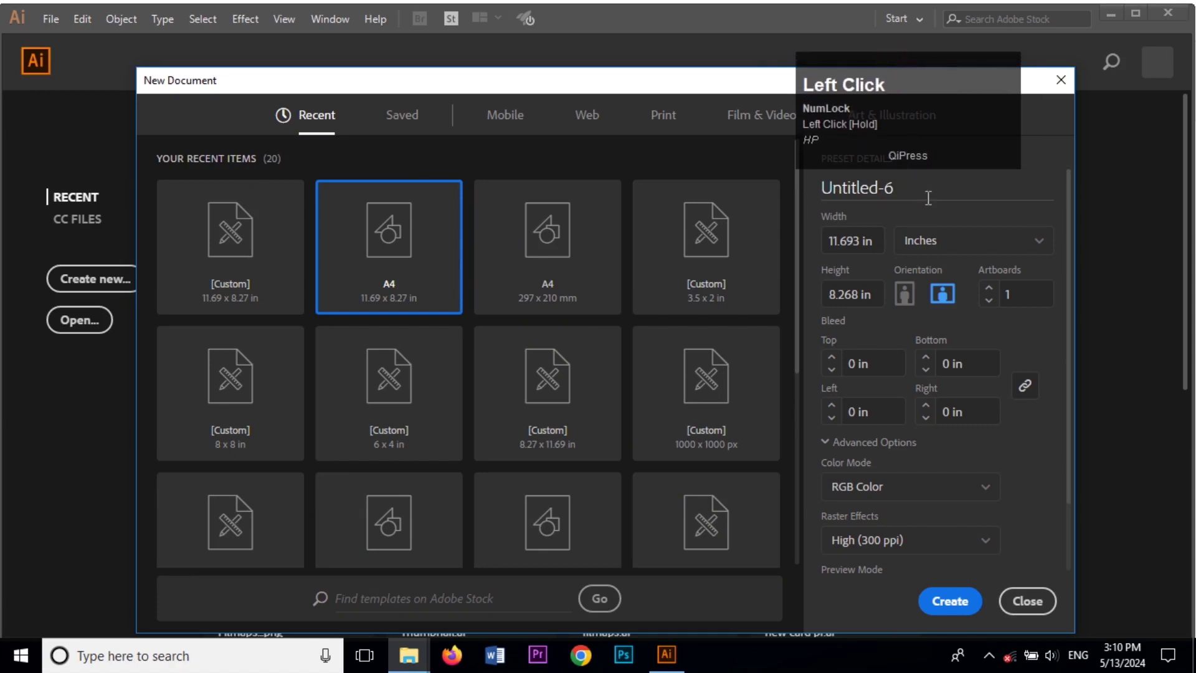
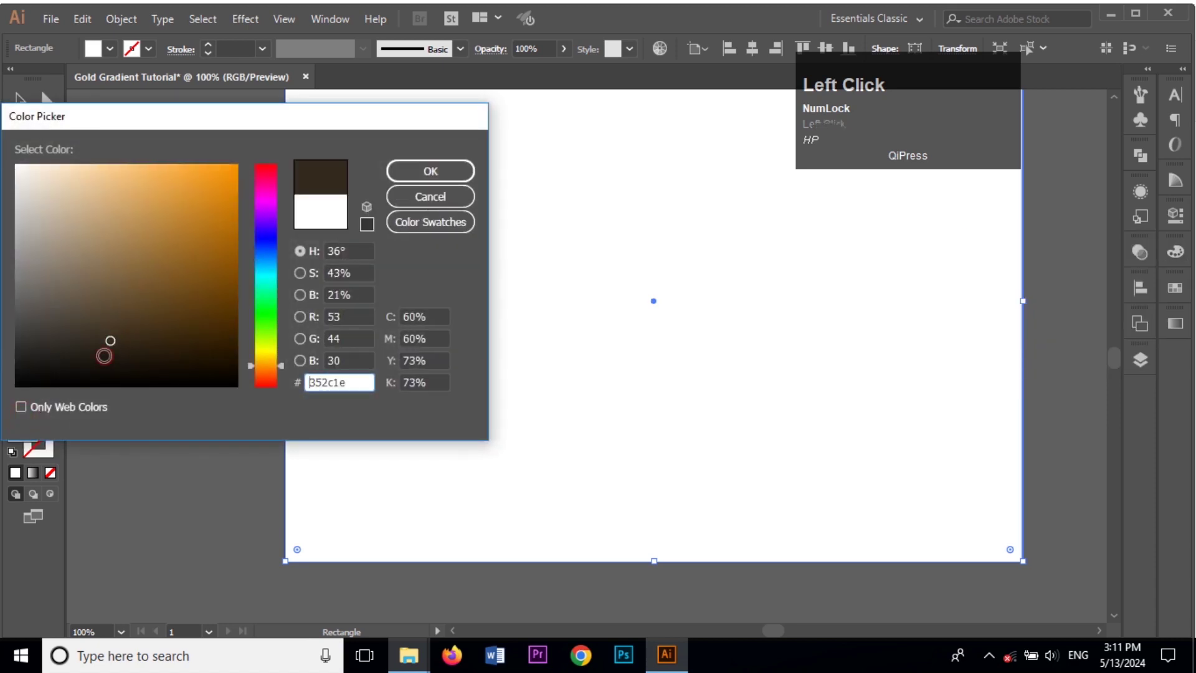
Step: Fill the artboard-covering rectangle dark brown #352c1e with no stroke
scroll(up, 3)
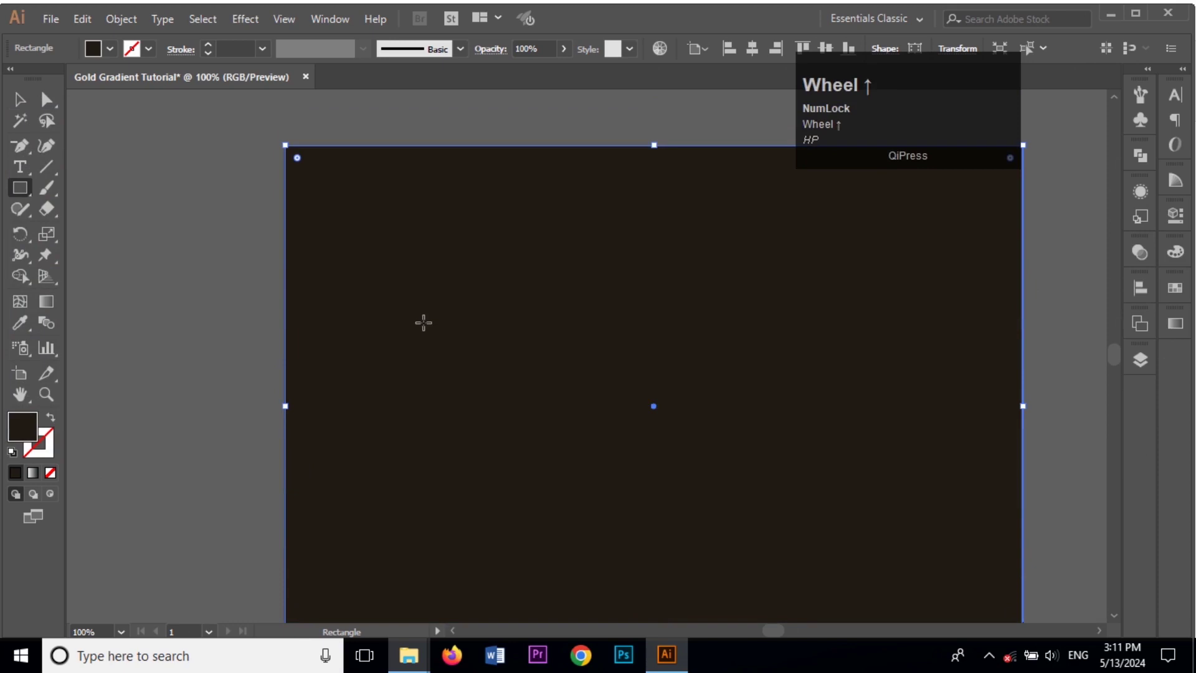
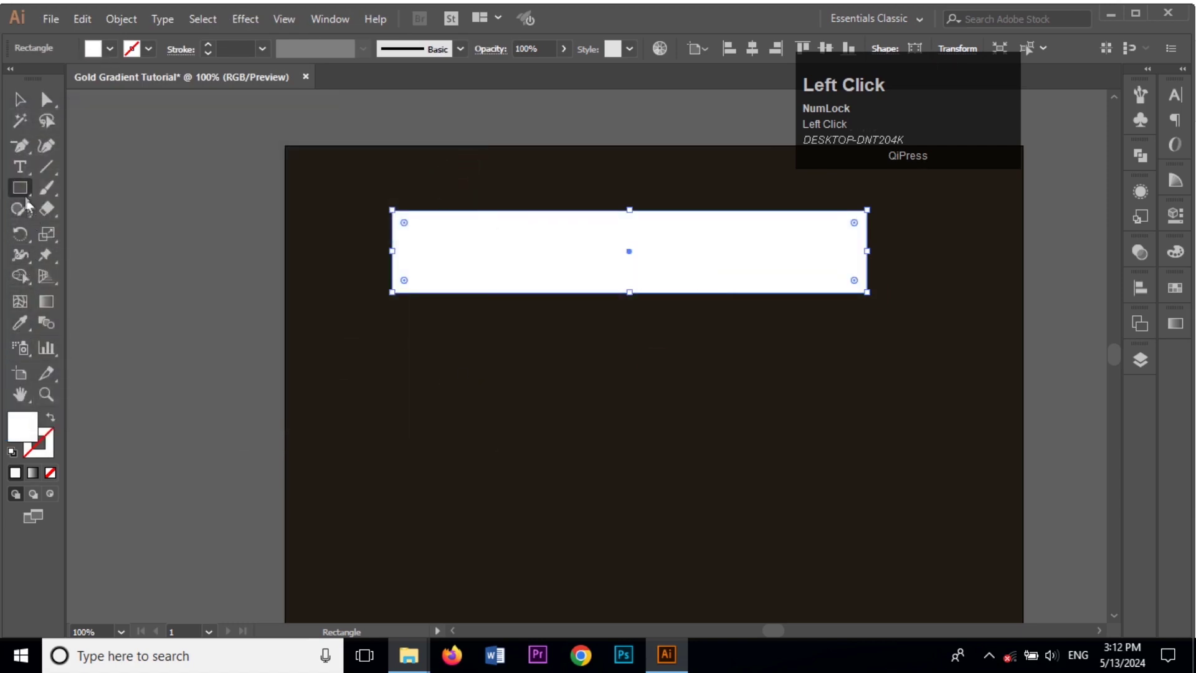
Step: Draw a white circle with the Ellipse tool and duplicate it into a row of six below the banner
right_click(29, 201)
click(62, 230)
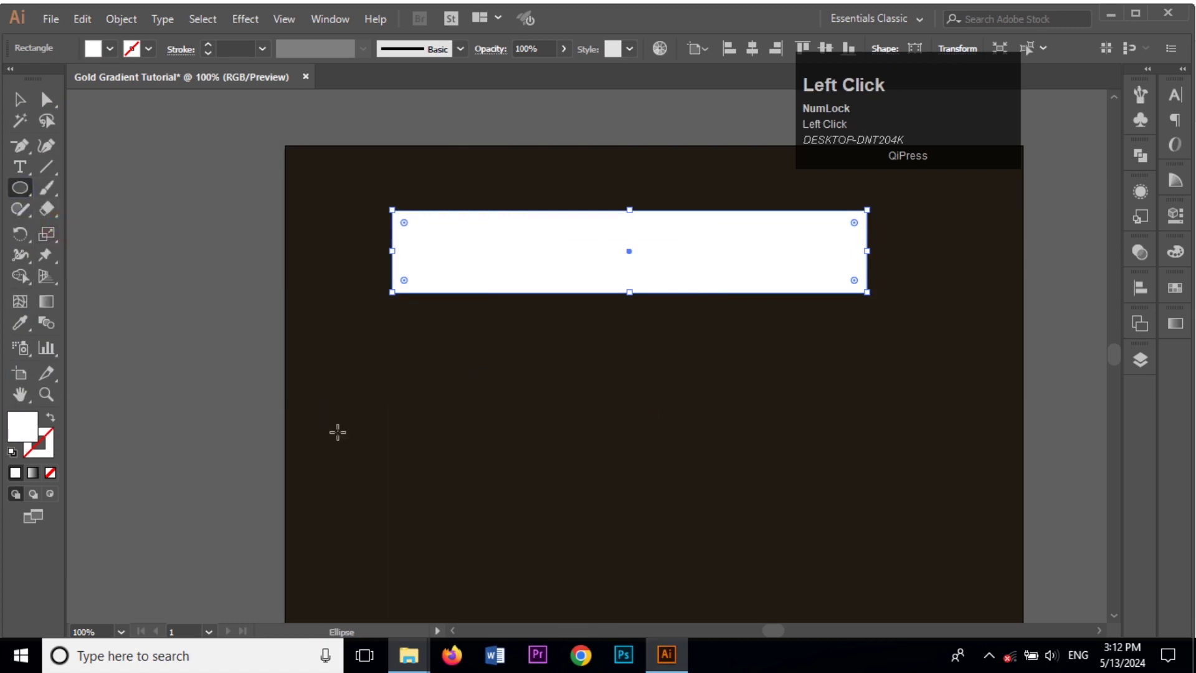
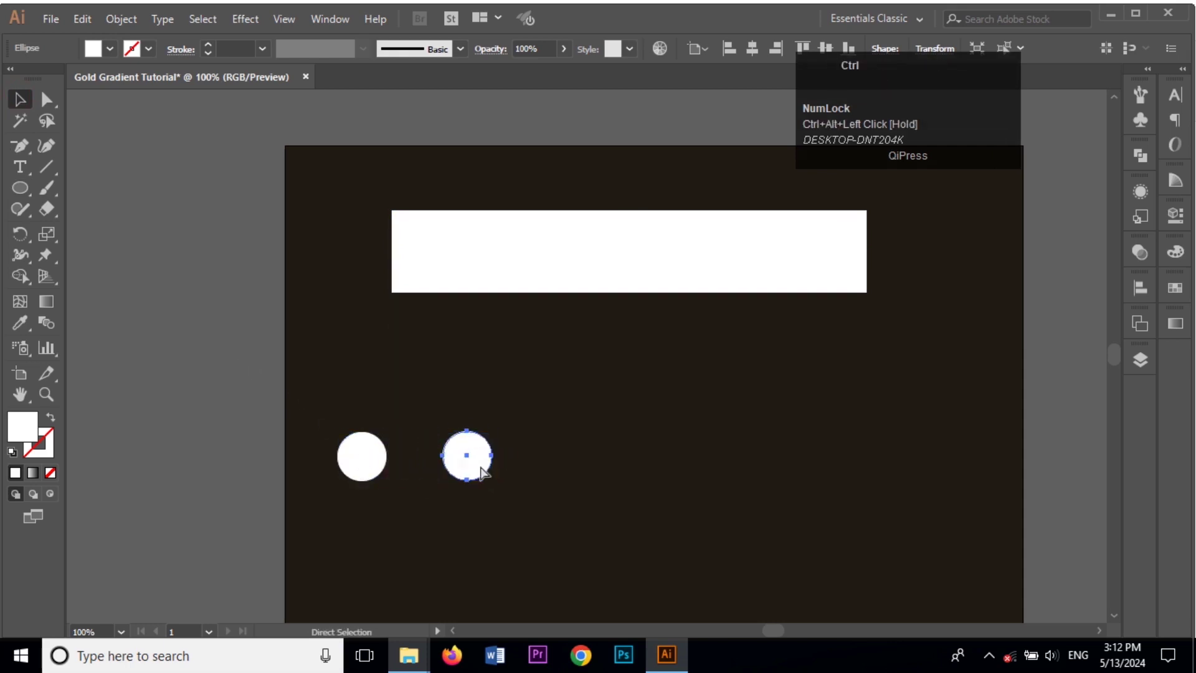
key(ctrl+d)
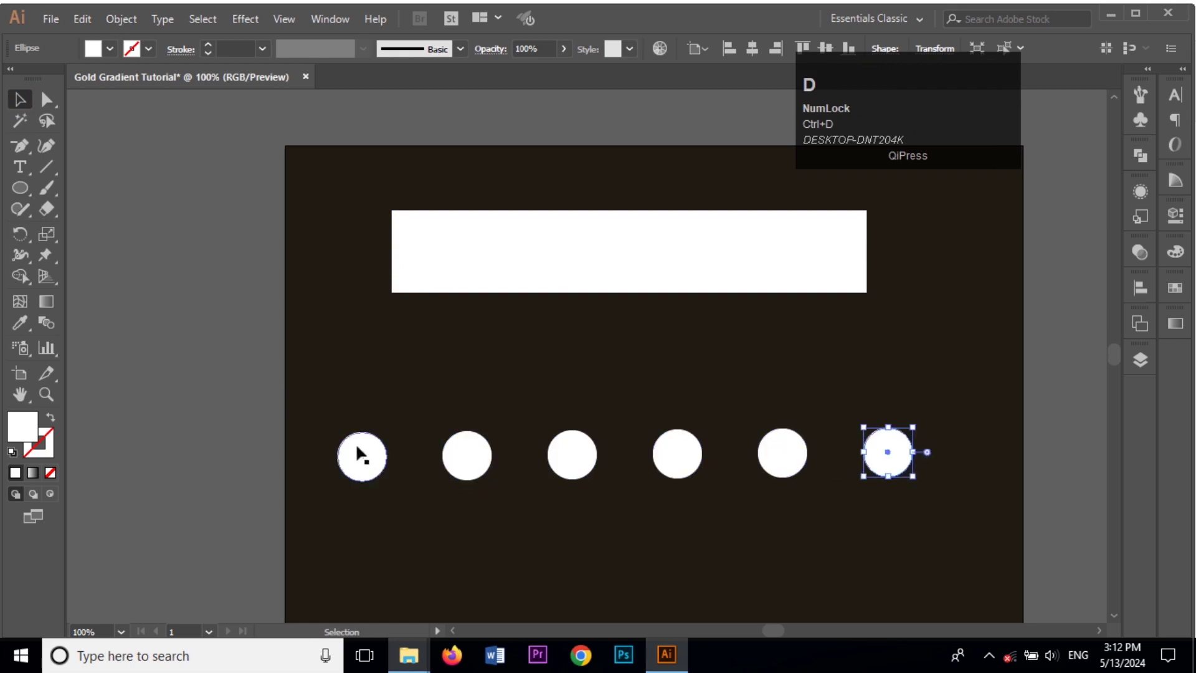
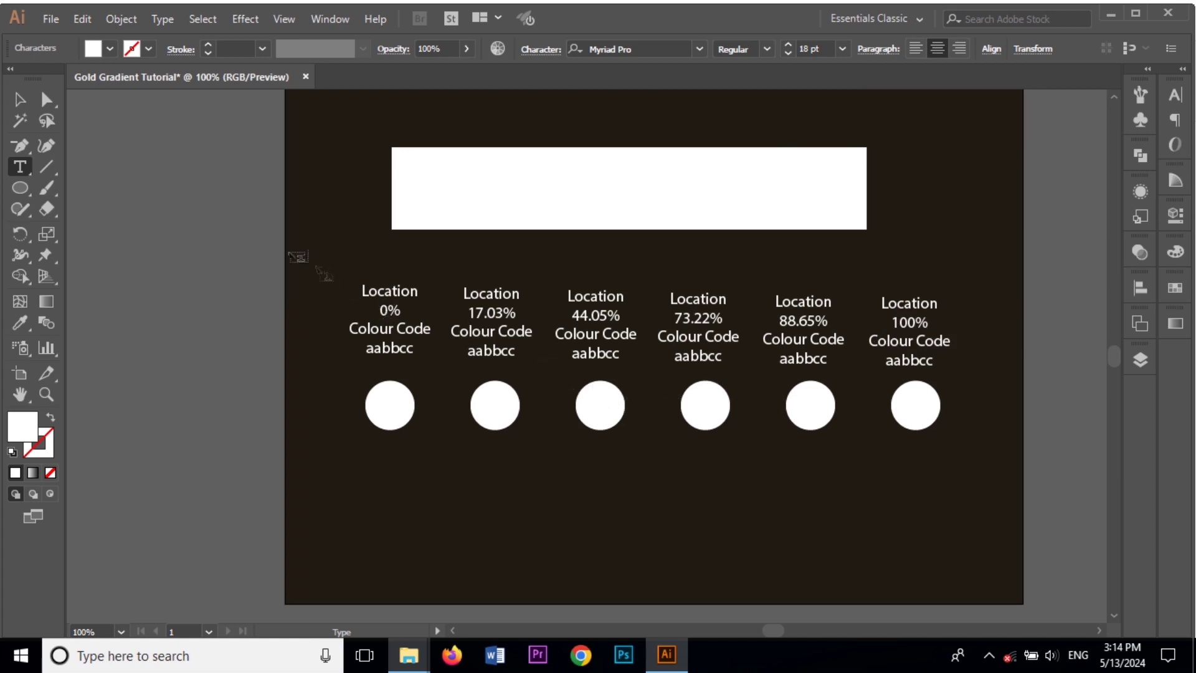
Step: Position the location and colour-code labels above the six circles with the Selection tool
click(29, 107)
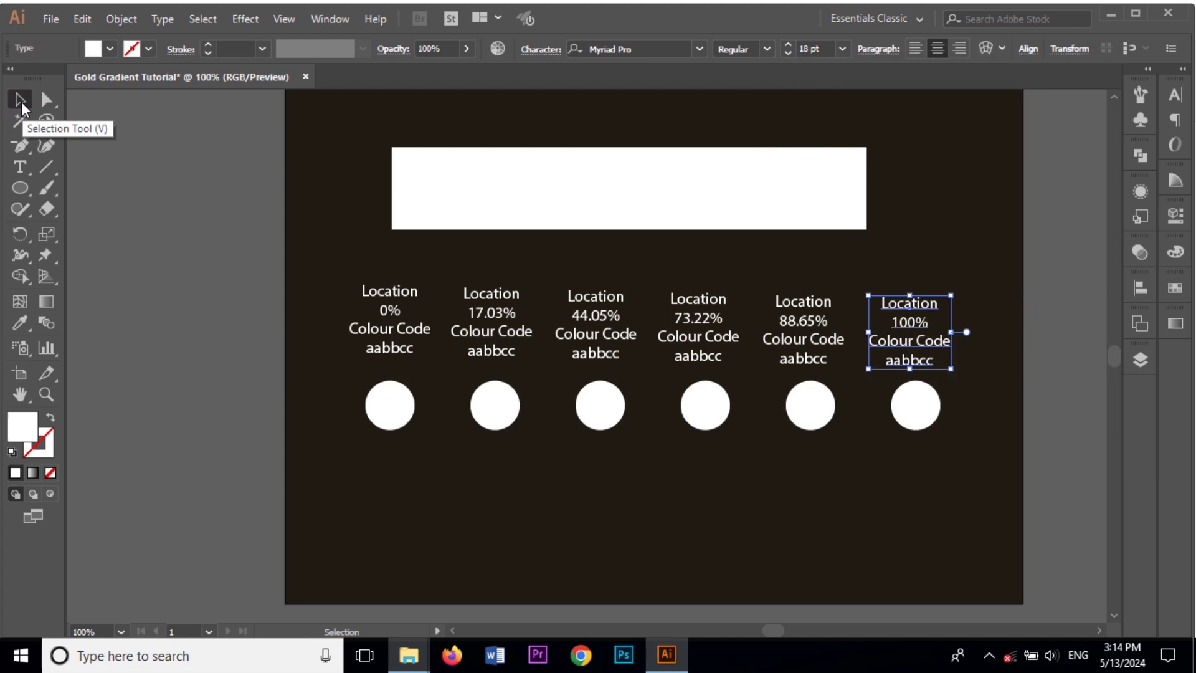
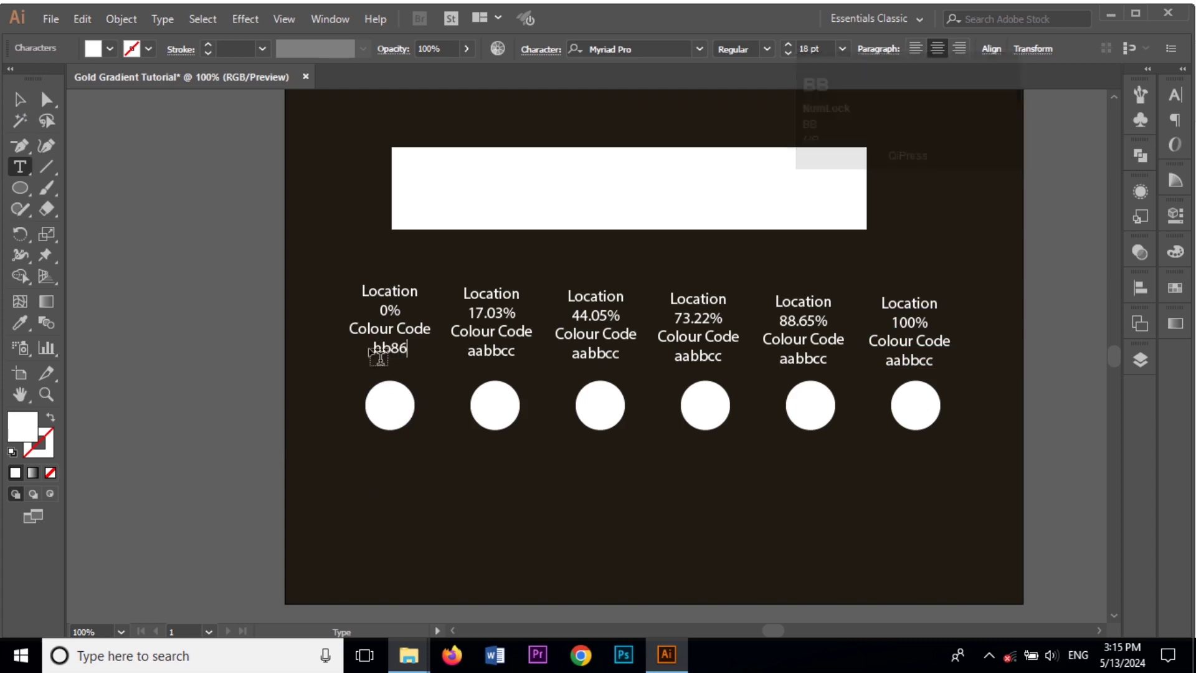
Step: Replace the first two placeholder codes with bb862a and f0b706
text(ca)
key(BackSpace)
key(a)
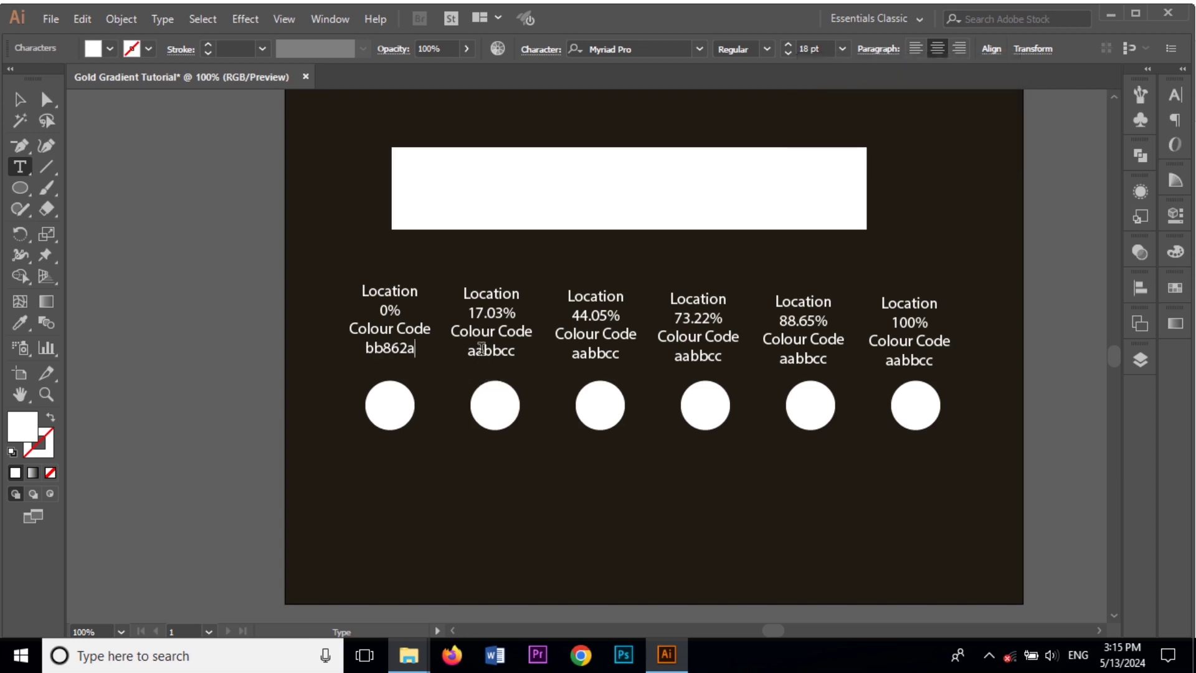
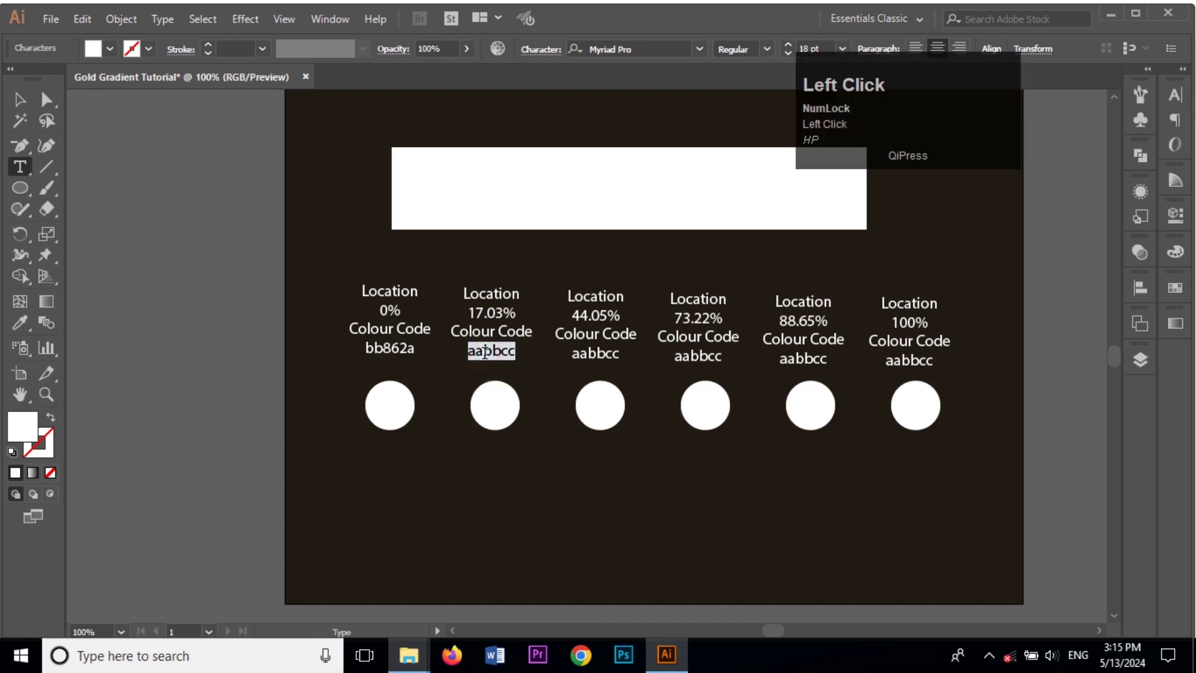
key(f)
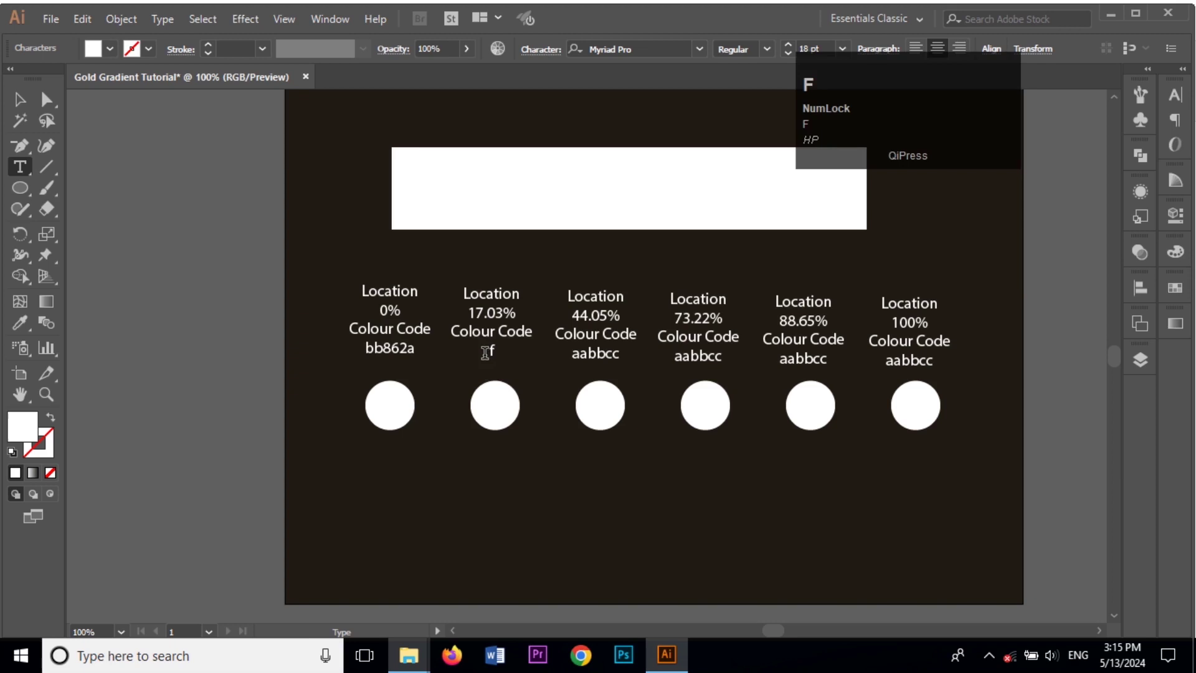
key(b)
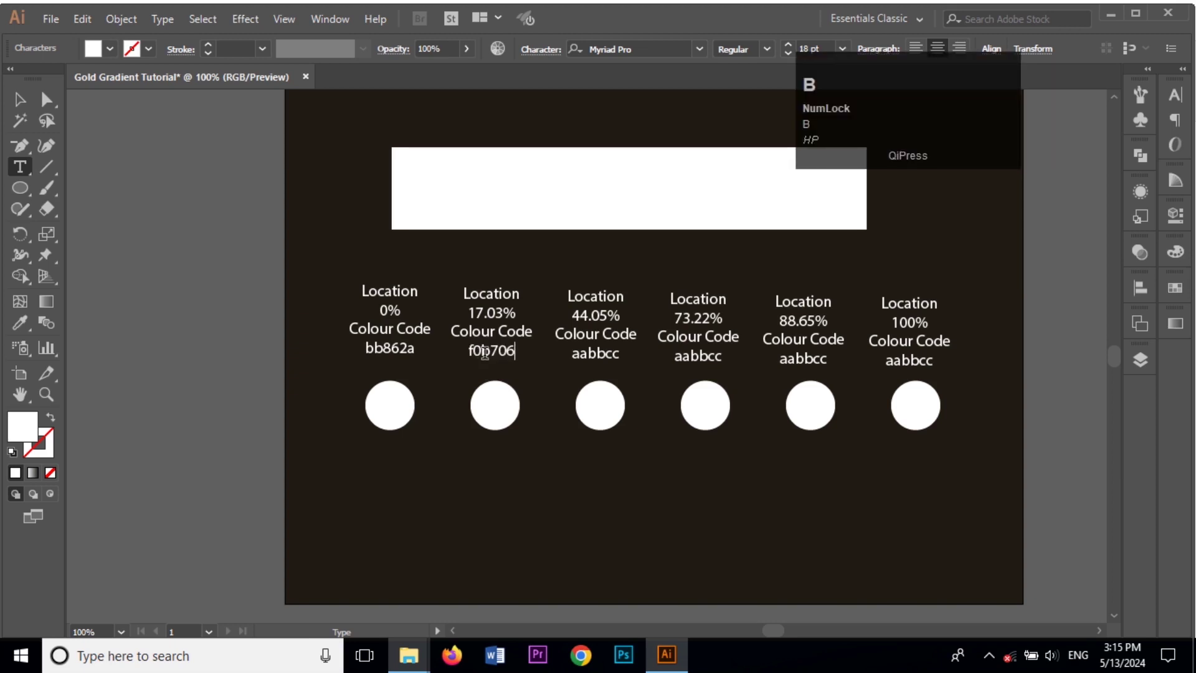
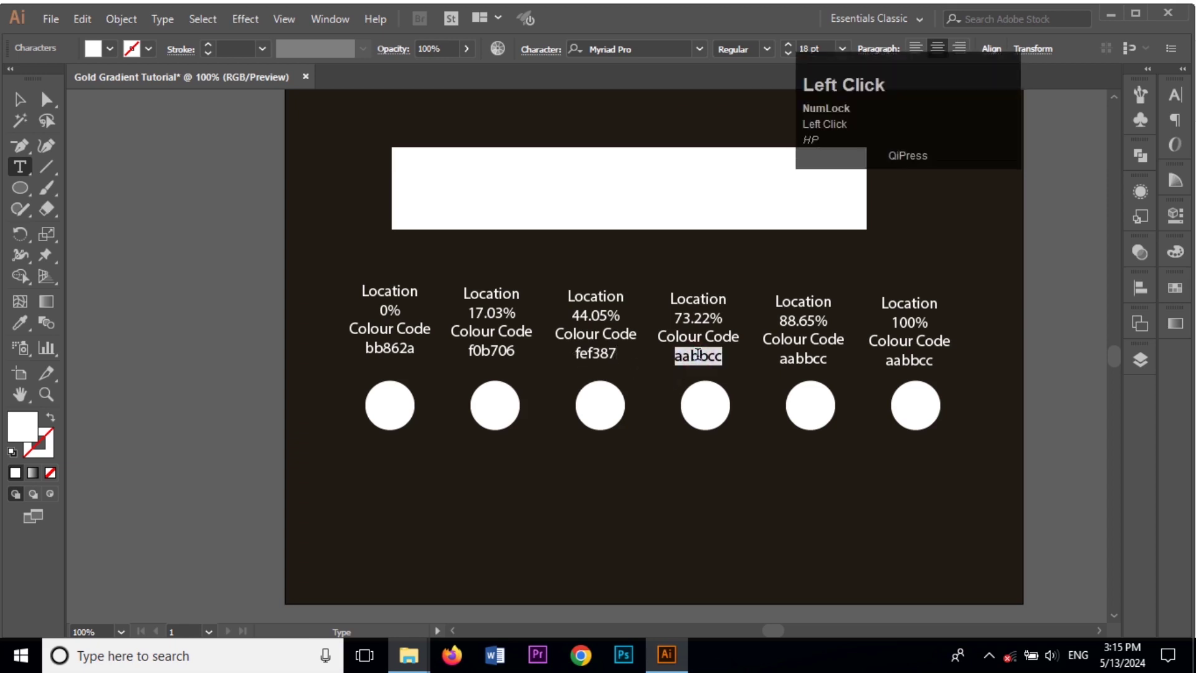
Step: Enter f0b706 for the fourth code and bb862a for the last, then deselect everything
key(f)
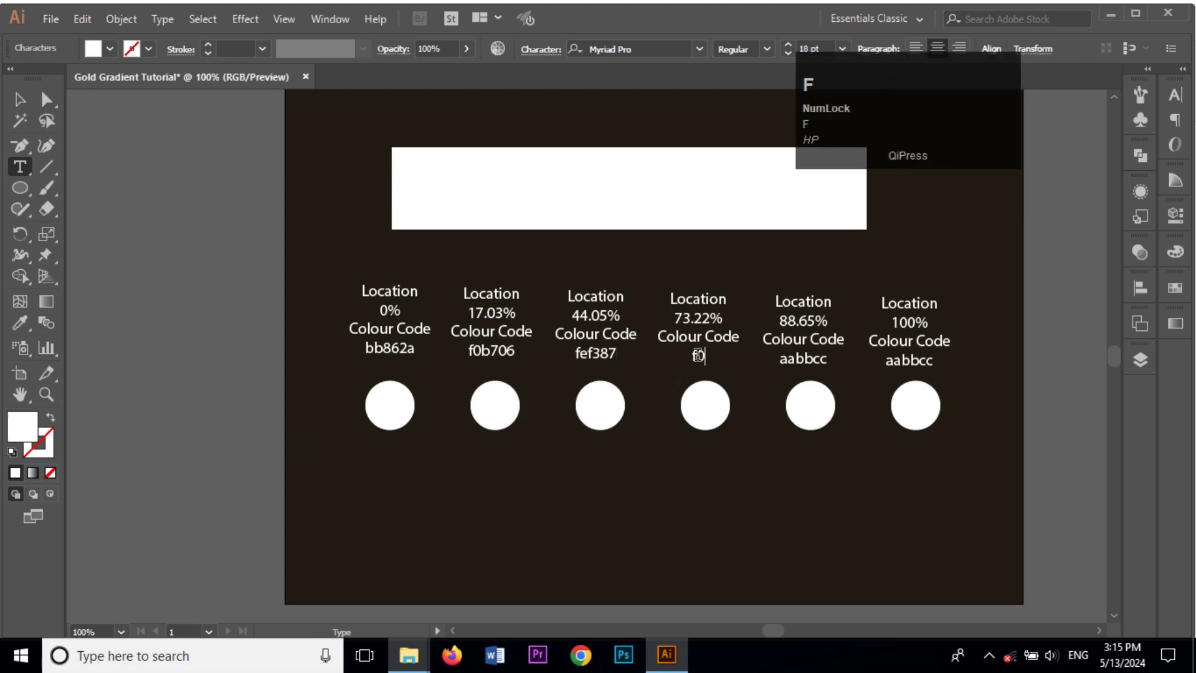
key(b)
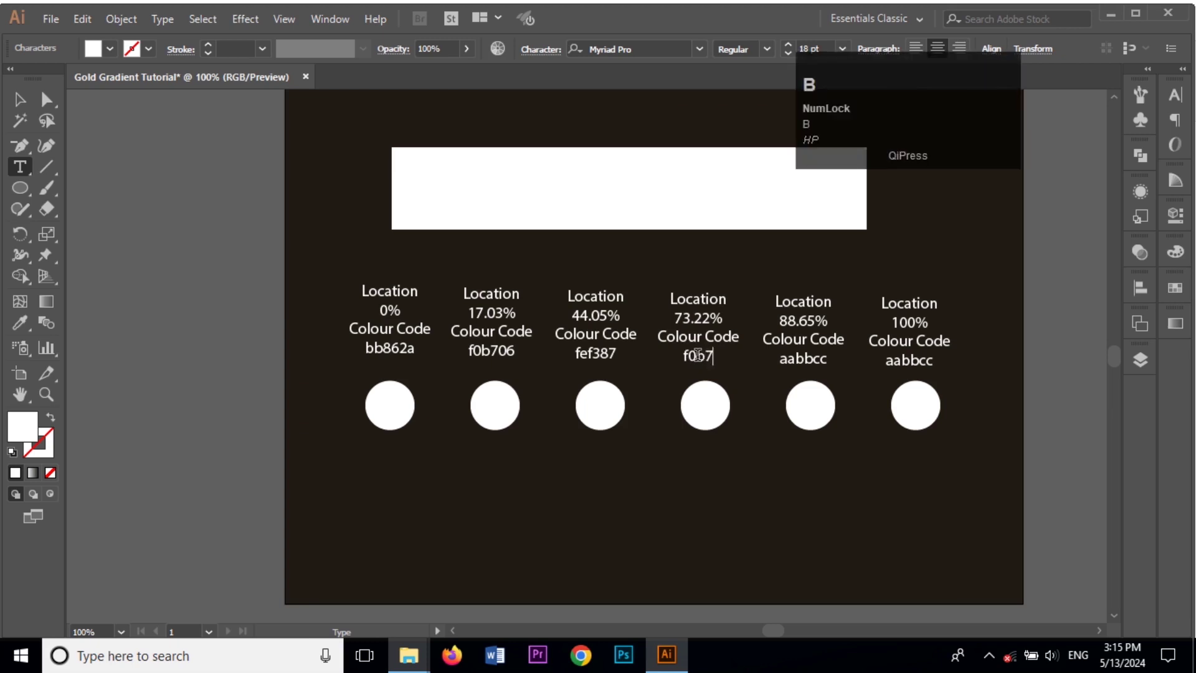
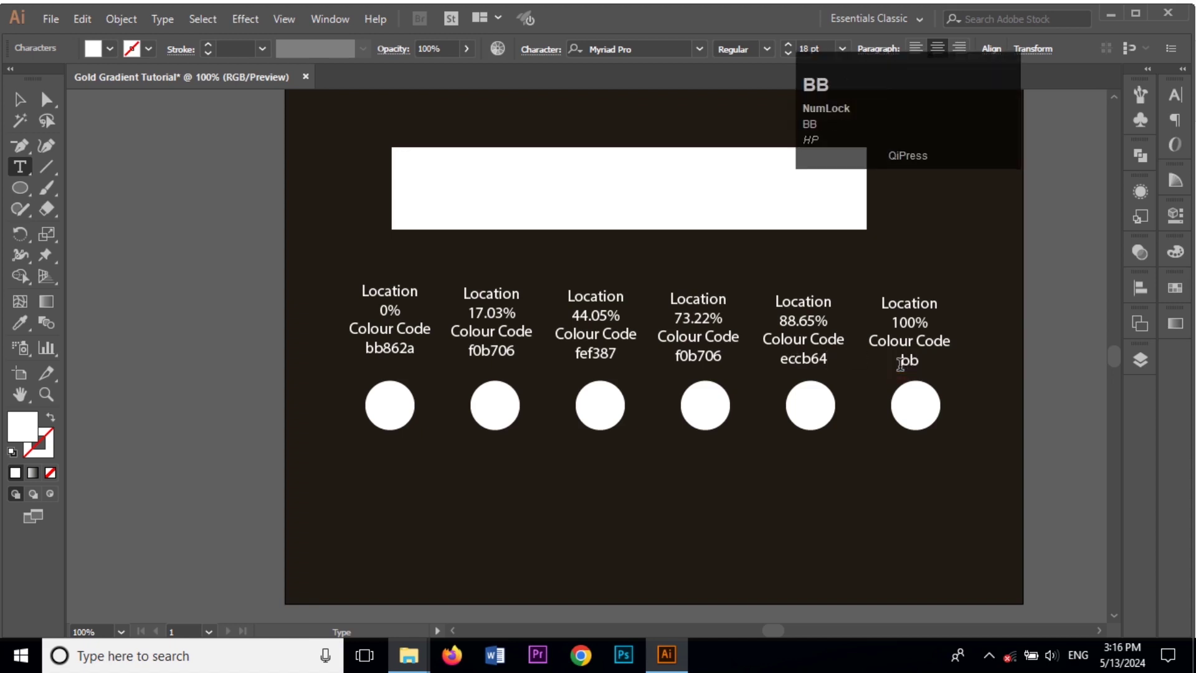
key(c)
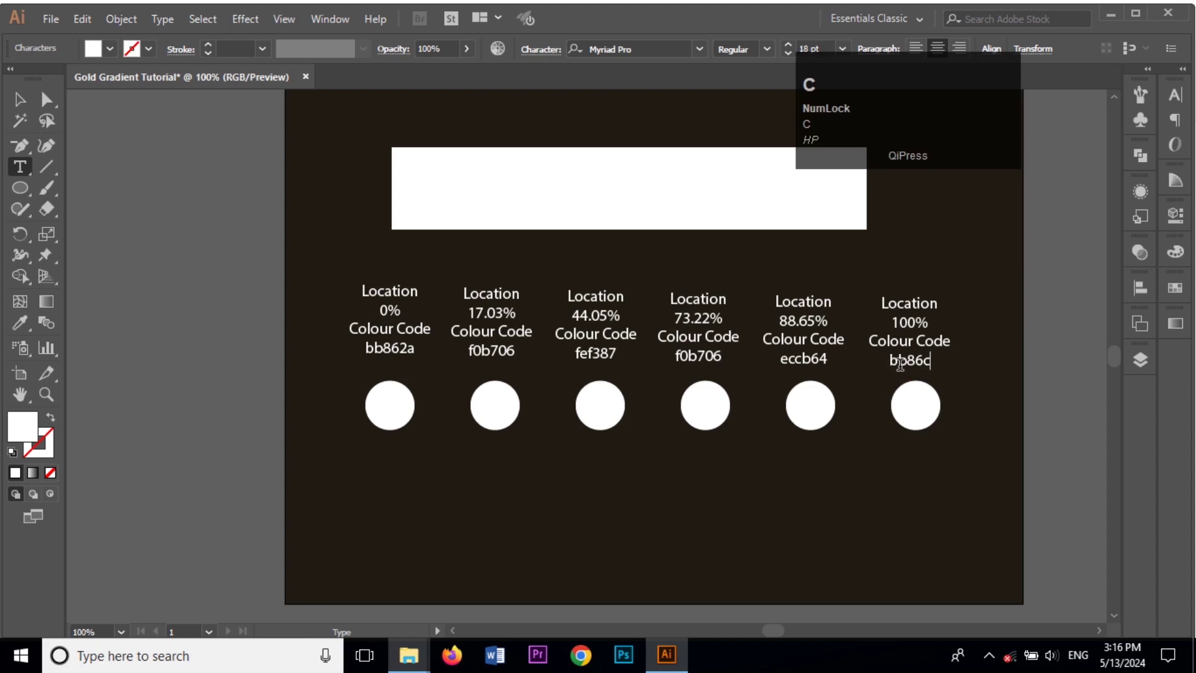
key(BackSpace)
key(a)
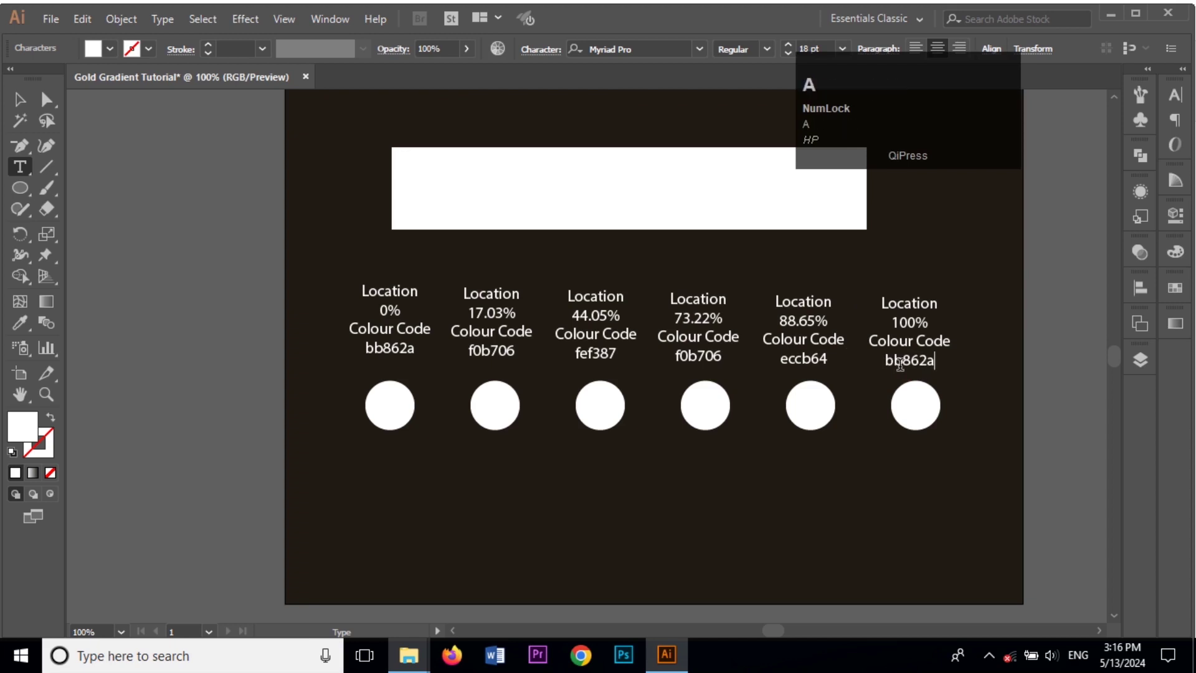
click(25, 110)
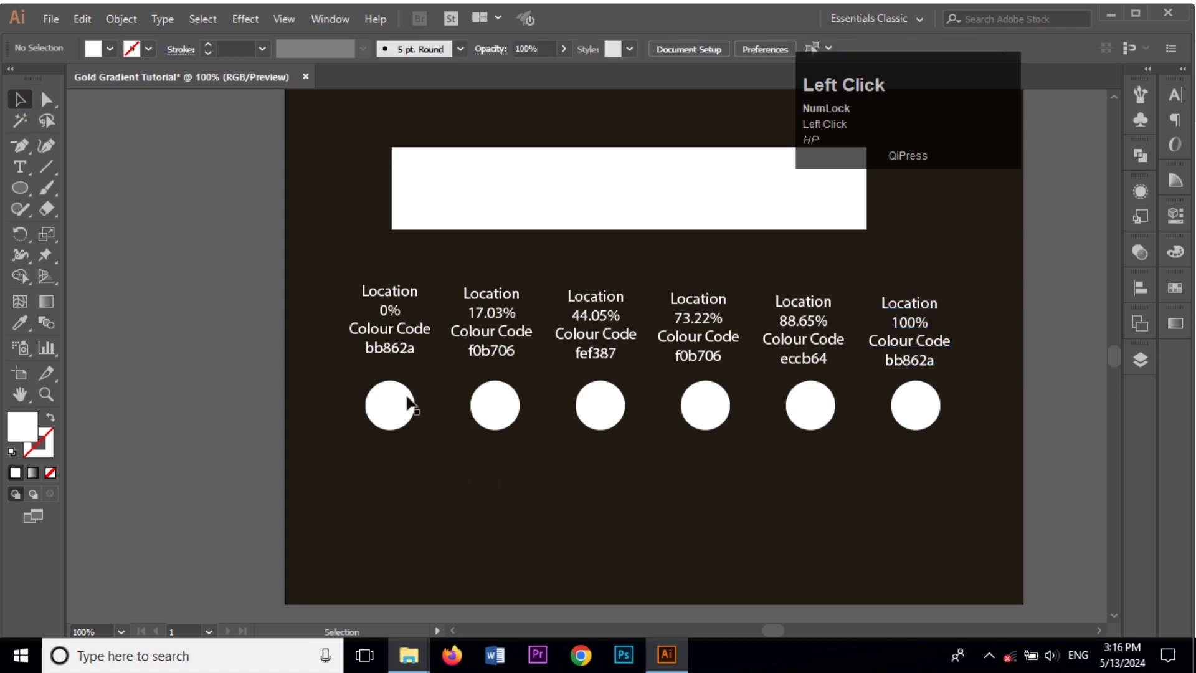
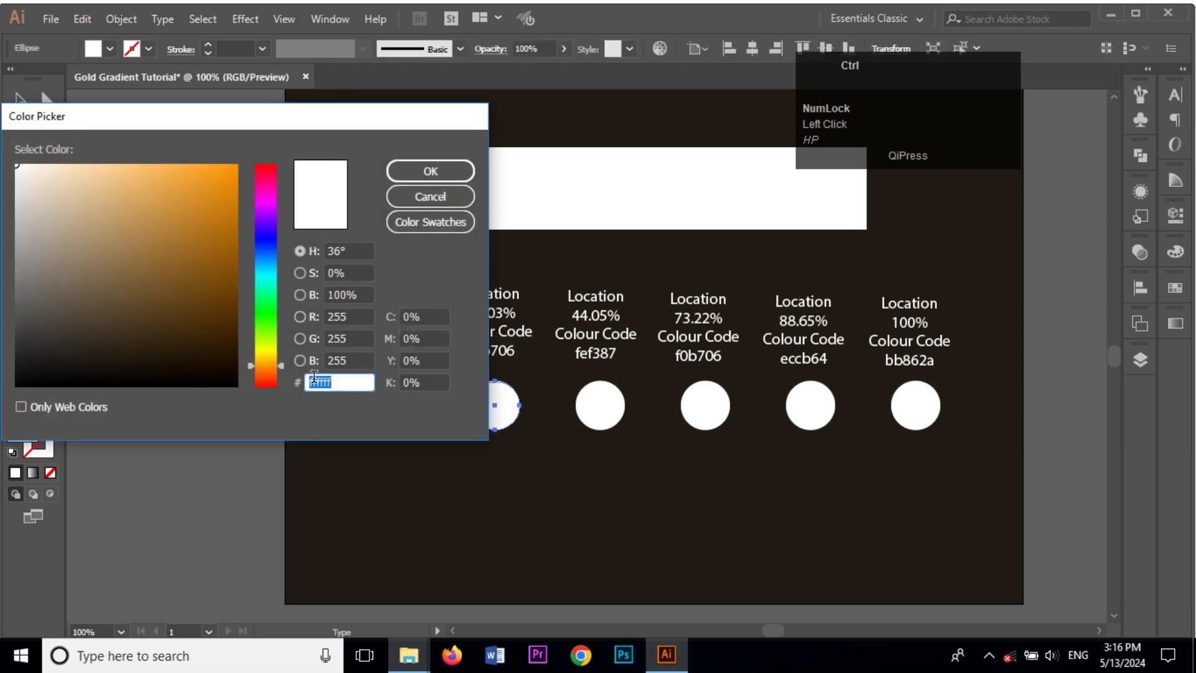
Step: Fill the second, third and last circles with their labelled codes via the Color Picker, ending with fef387 and bb862a
key(ctrl+v)
click(442, 177)
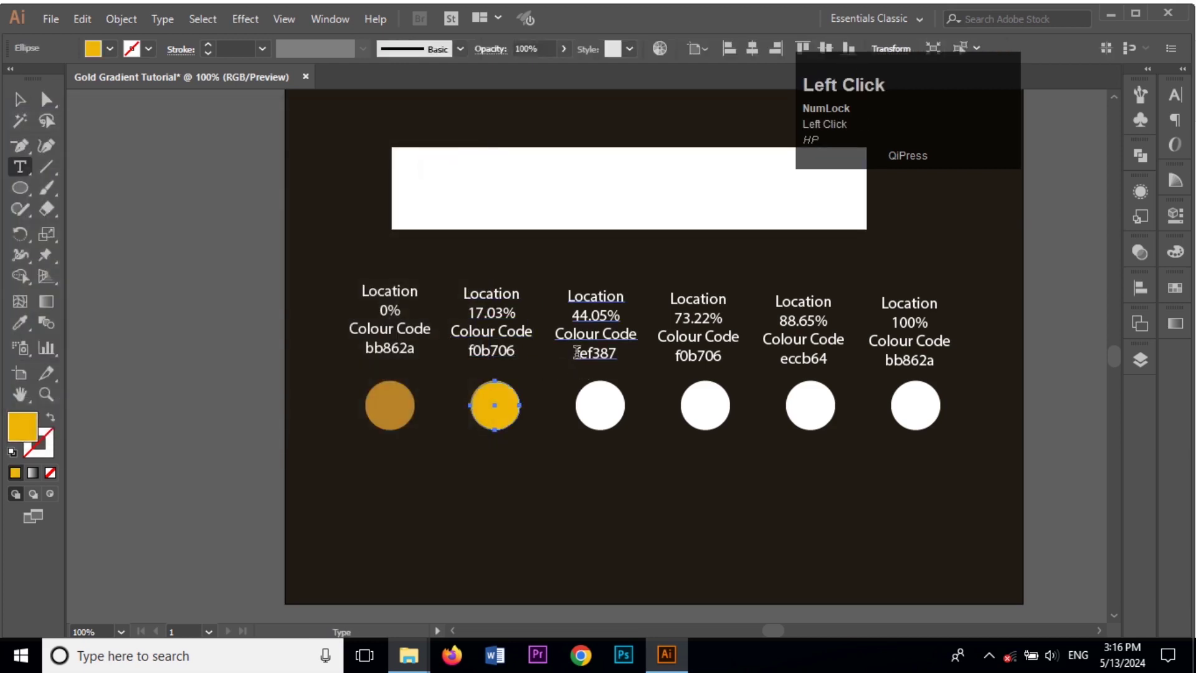
key(ctrl+c)
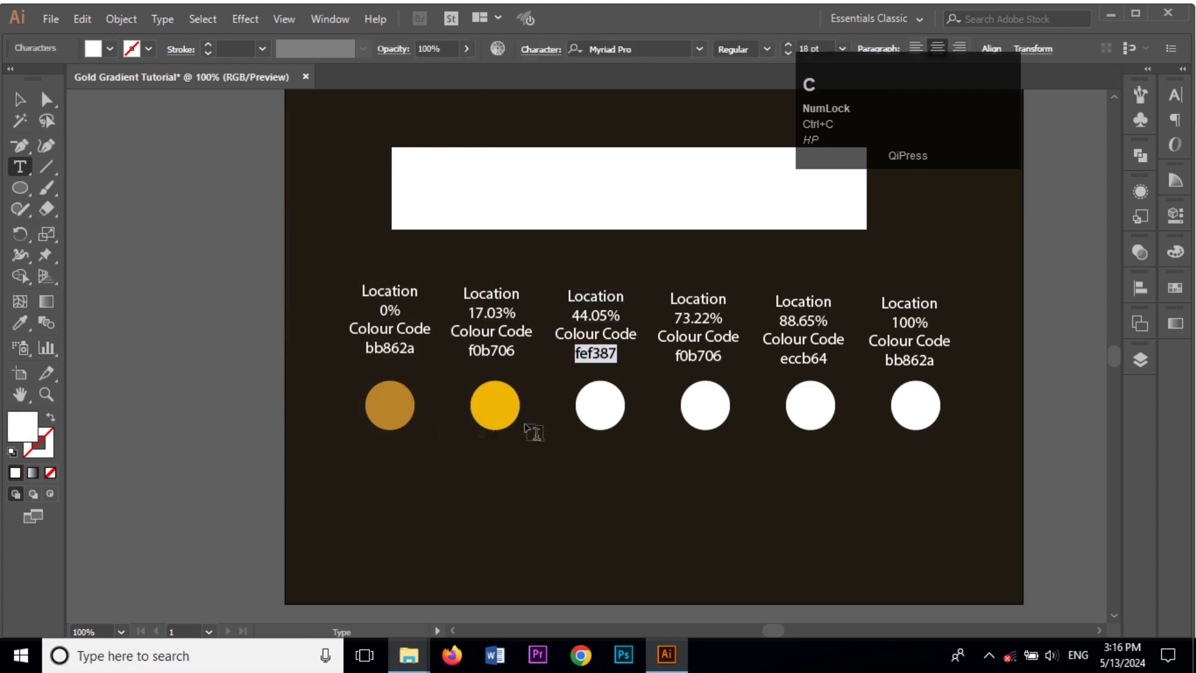
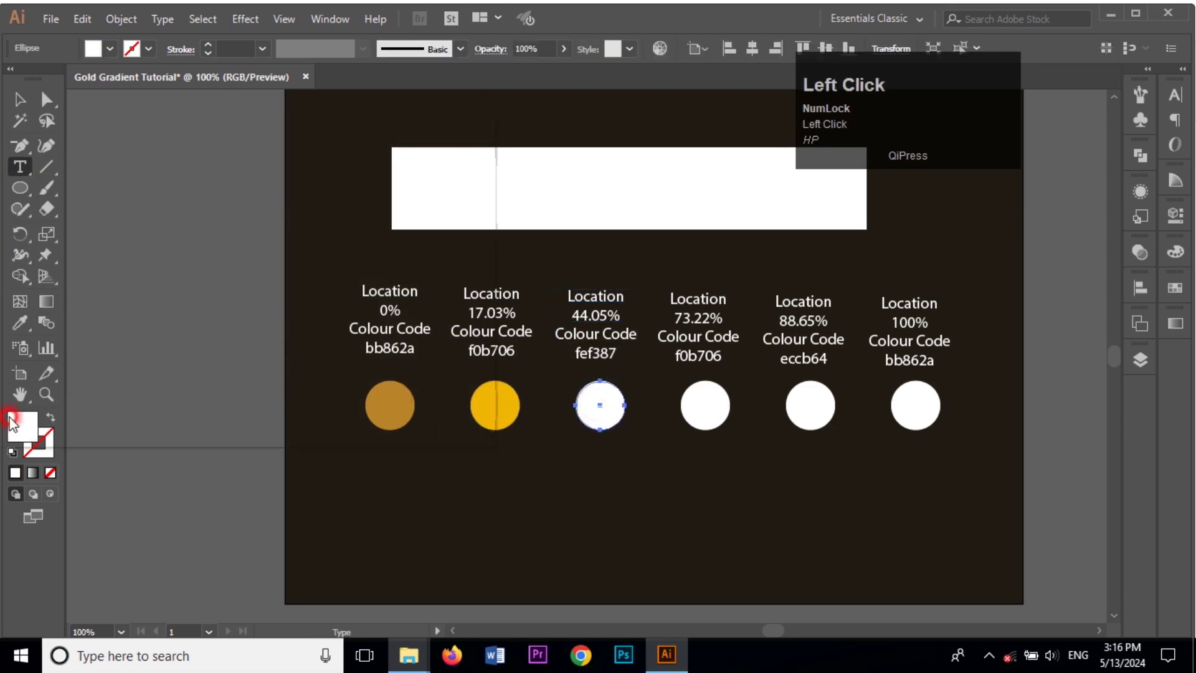
key(ctrl+v)
click(445, 182)
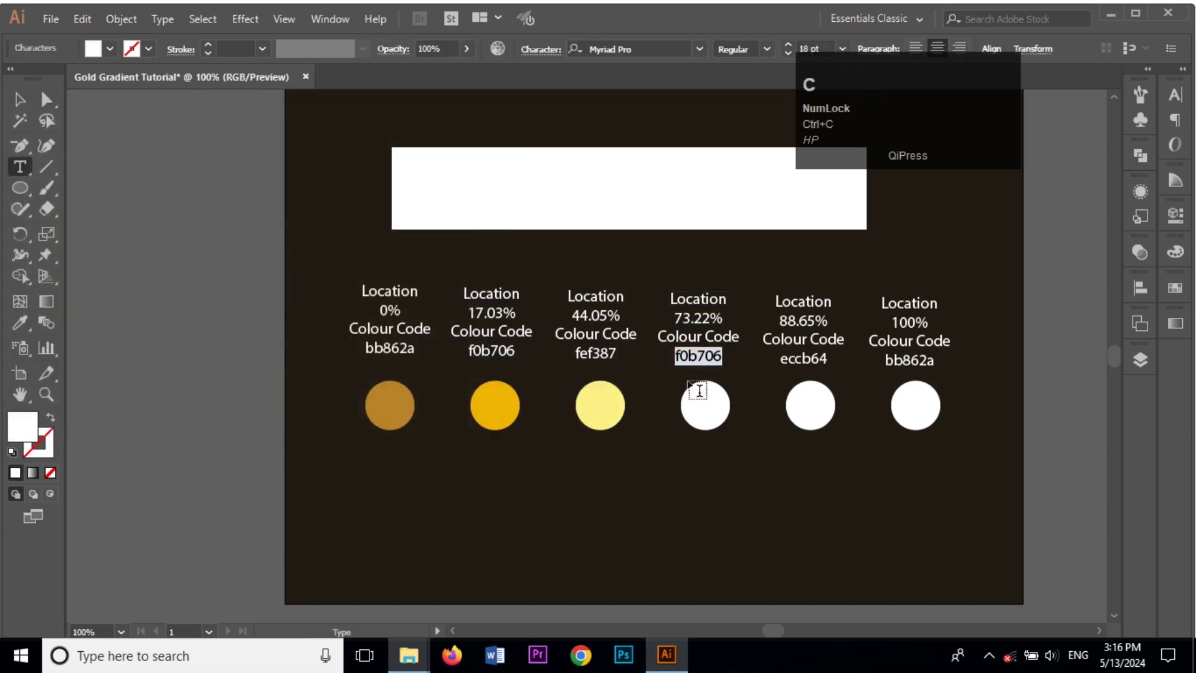
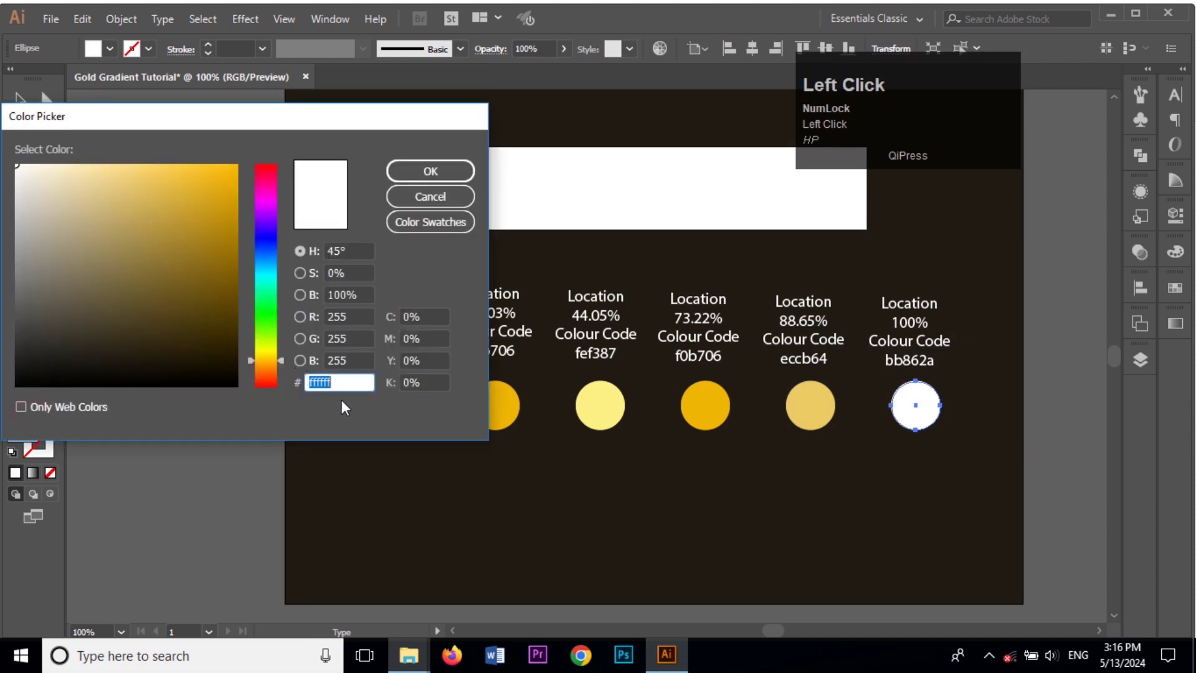
key(ctrl+v)
click(460, 174)
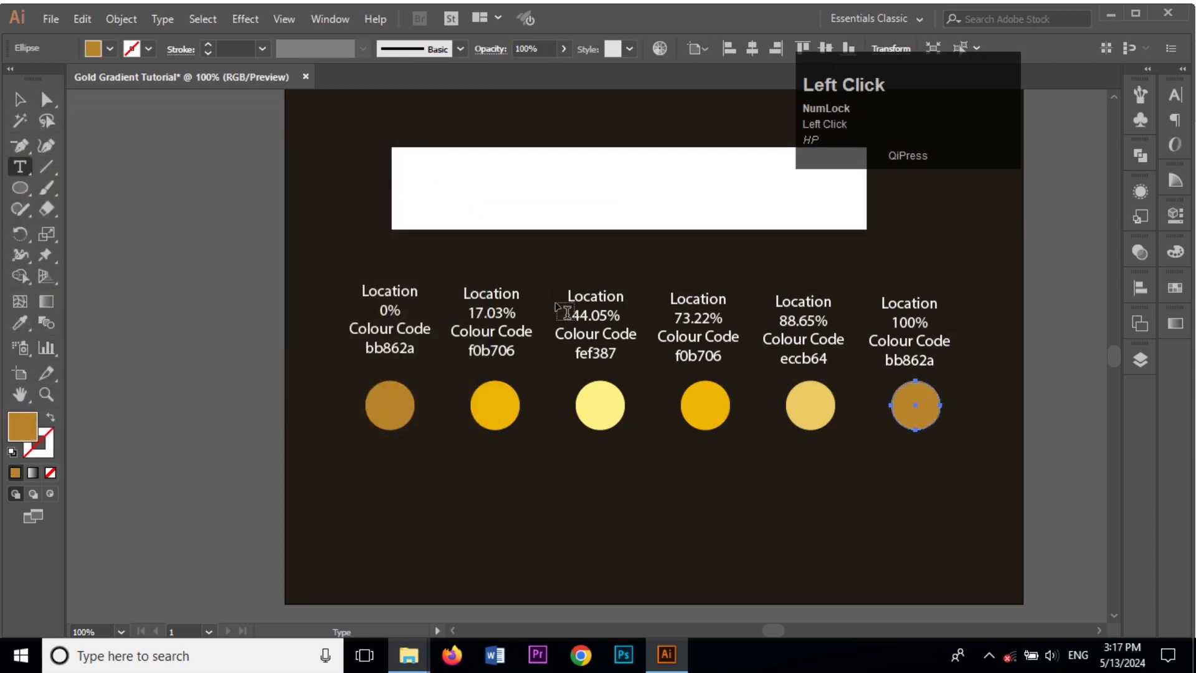
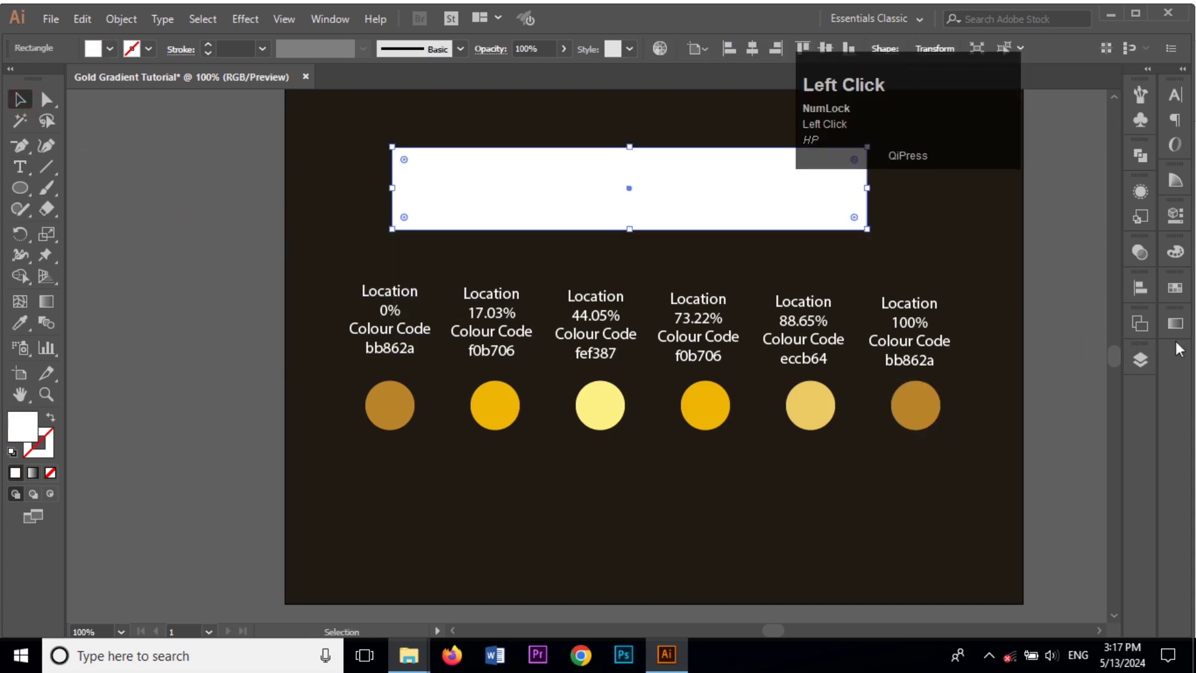
Step: Give the banner a gradient fill with bb862a brown at both end stops
click(1185, 333)
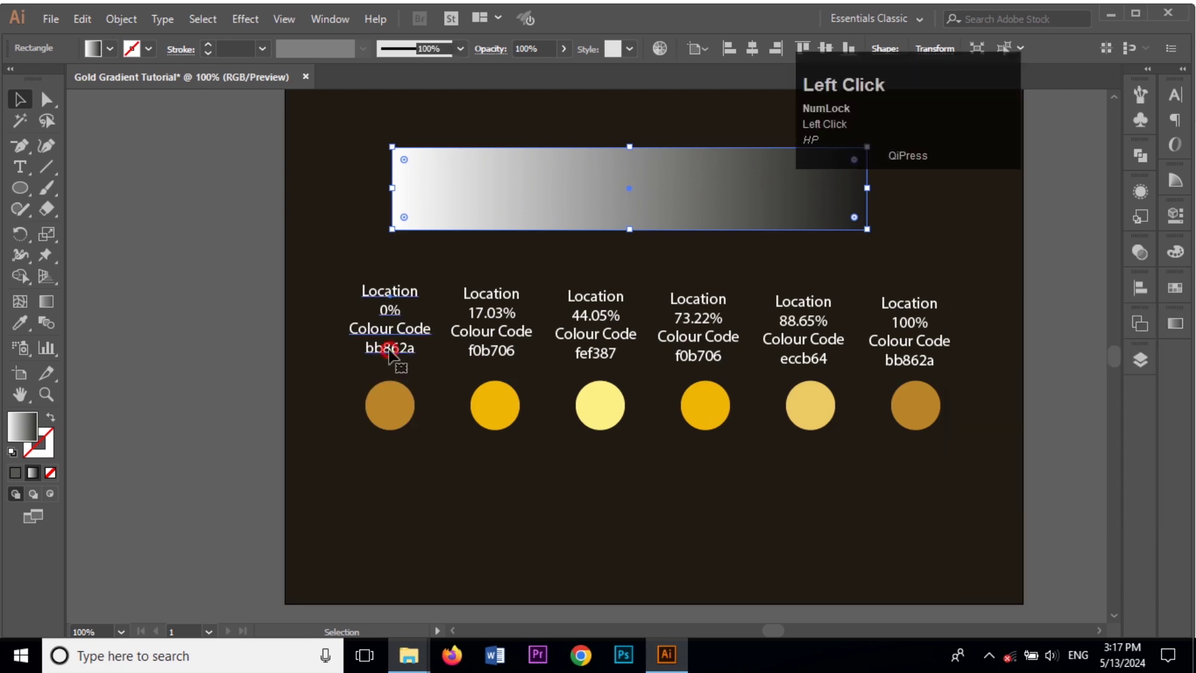
key(ctrl+c)
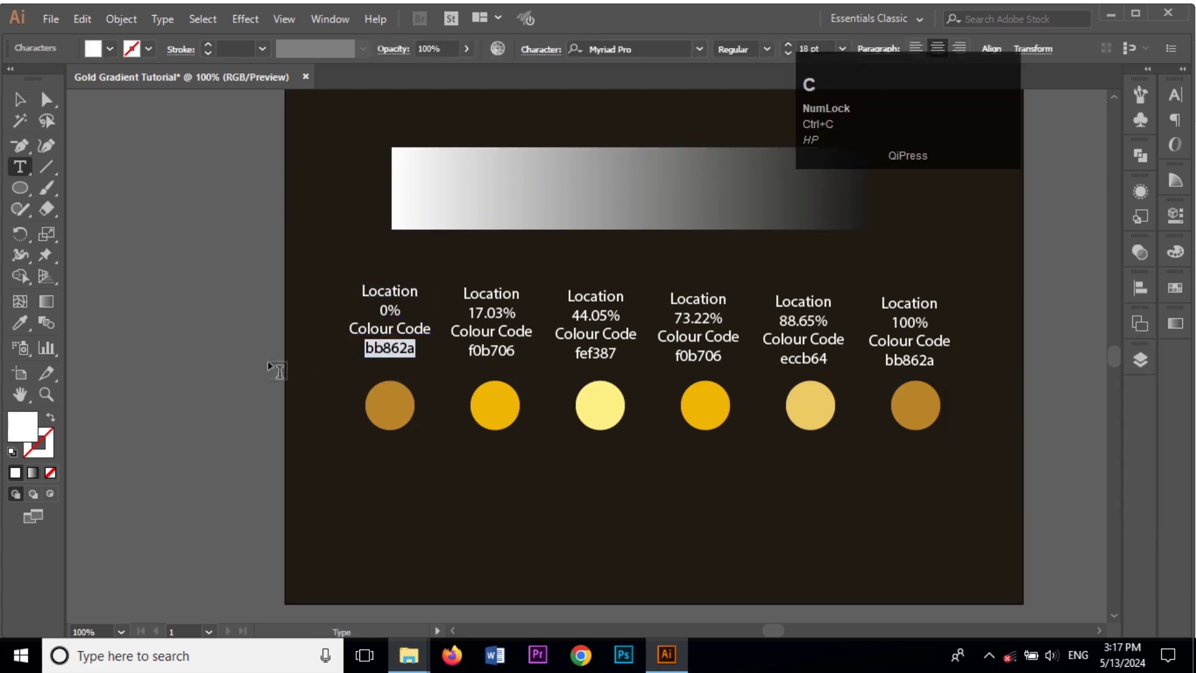
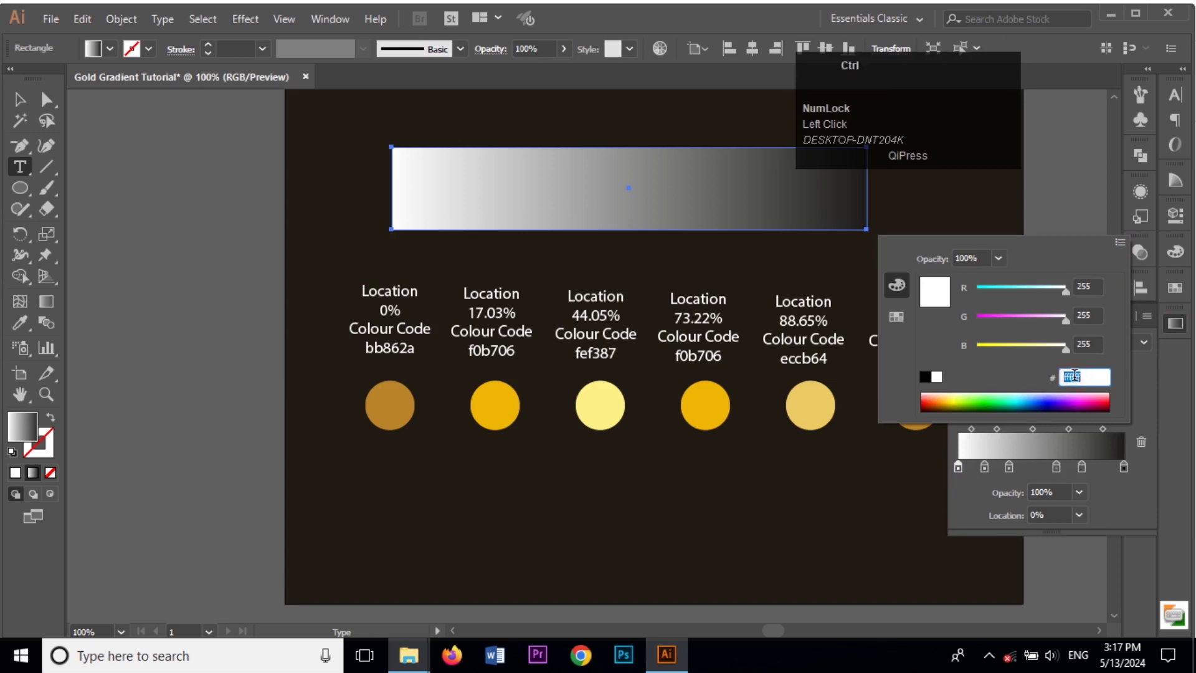
key(ctrl+v)
key(Return)
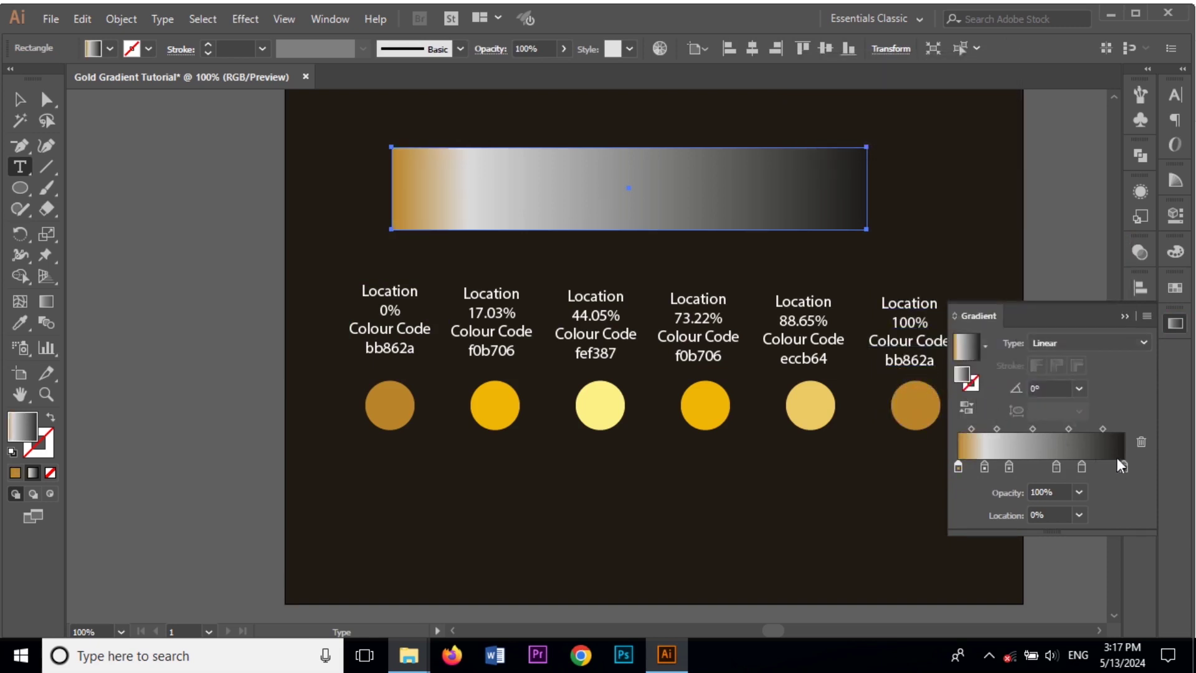
click(1128, 469)
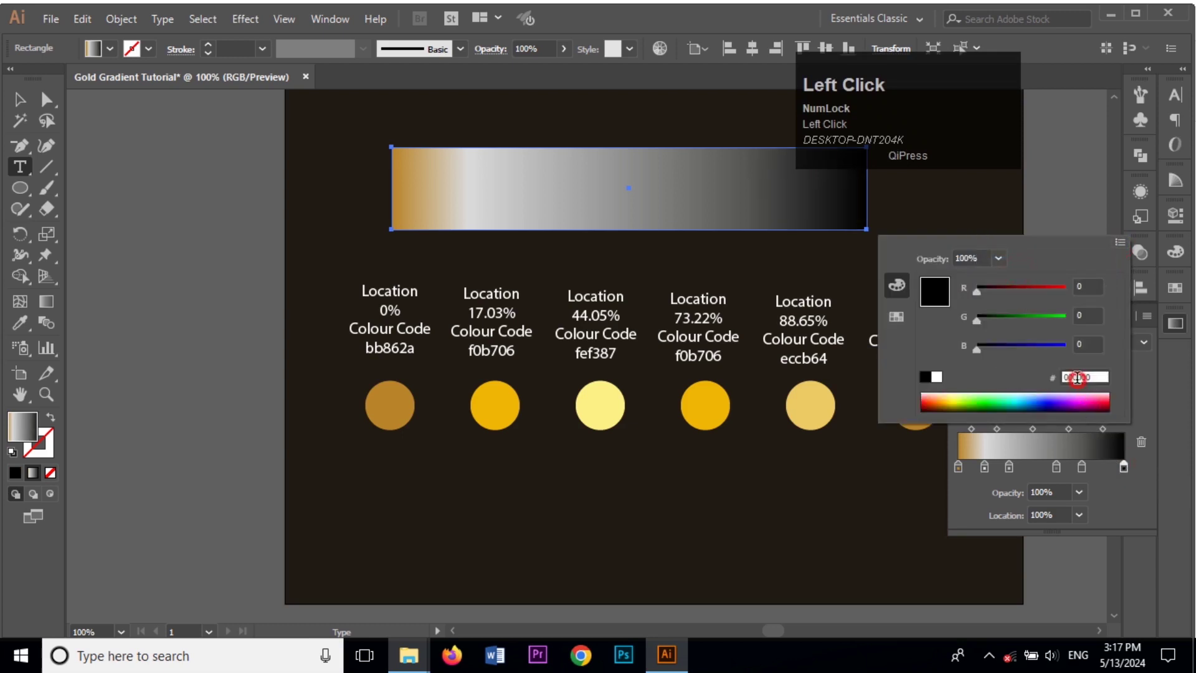
key(ctrl+v)
key(Return)
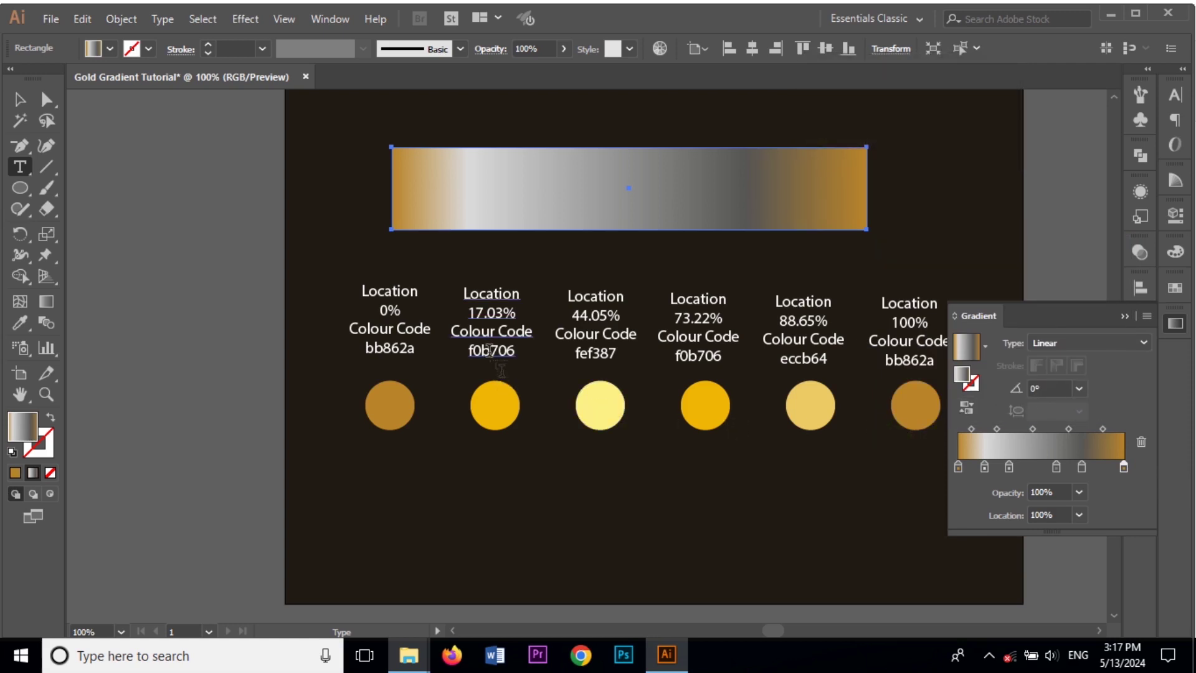
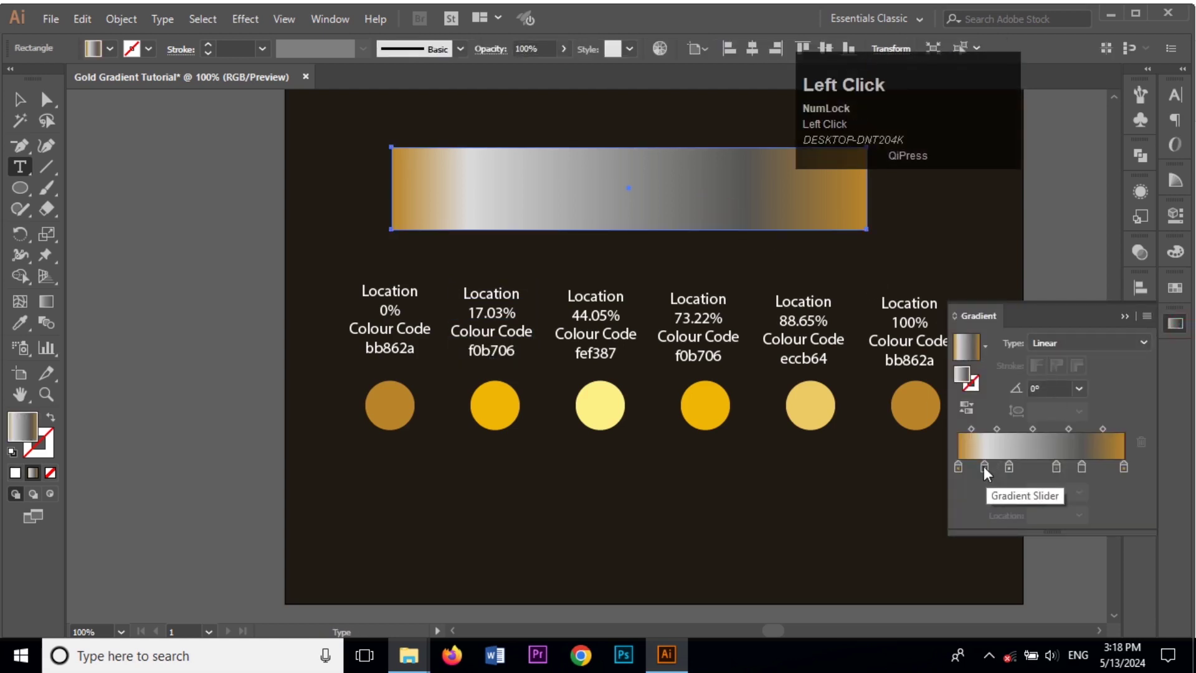
Step: Set the inner gradient stops to f0b706 and eccb64 gold and verify the remaining stop colours
click(988, 473)
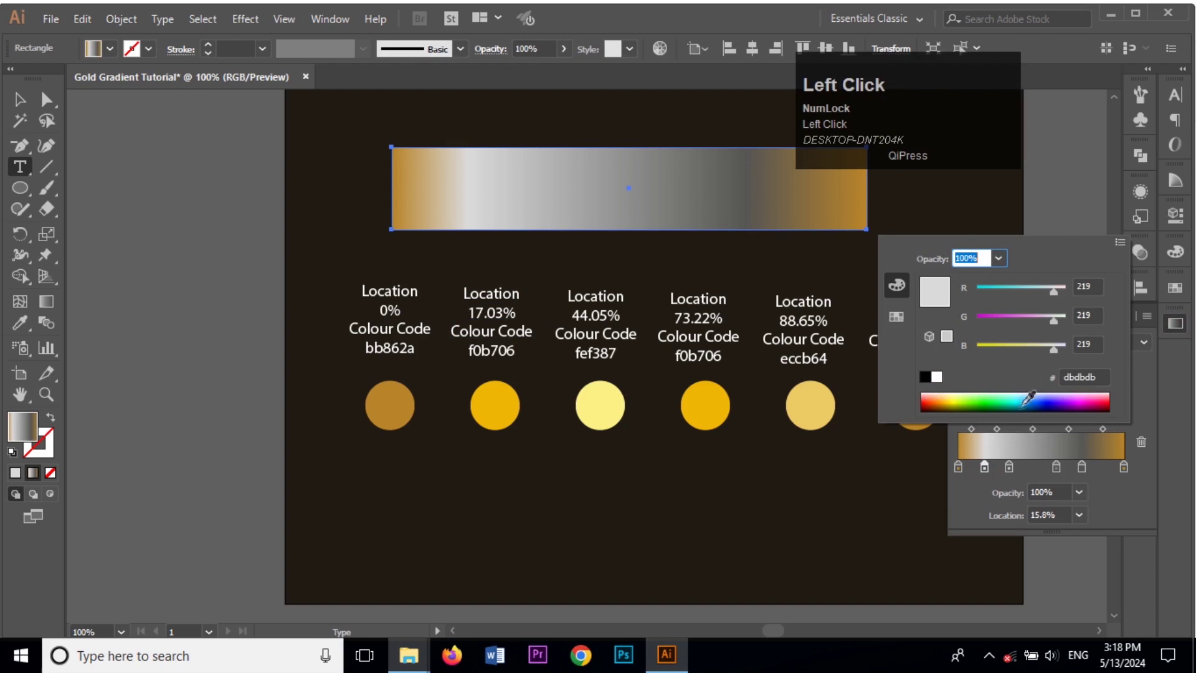
key(ctrl+v)
key(Return)
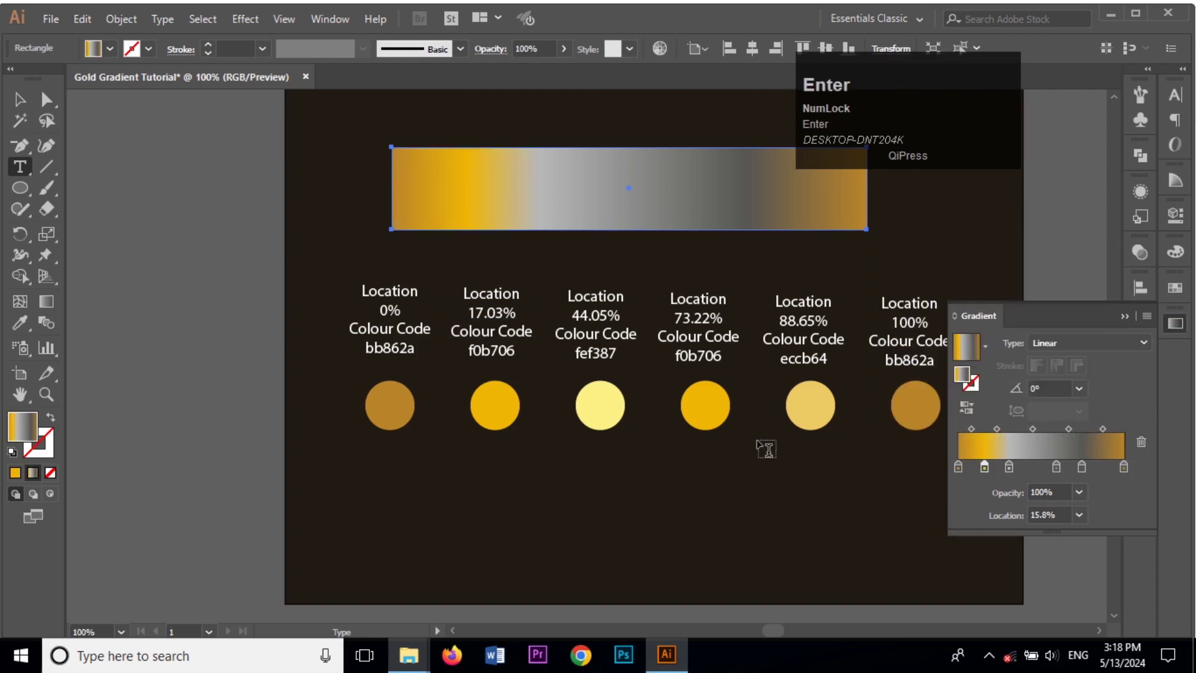
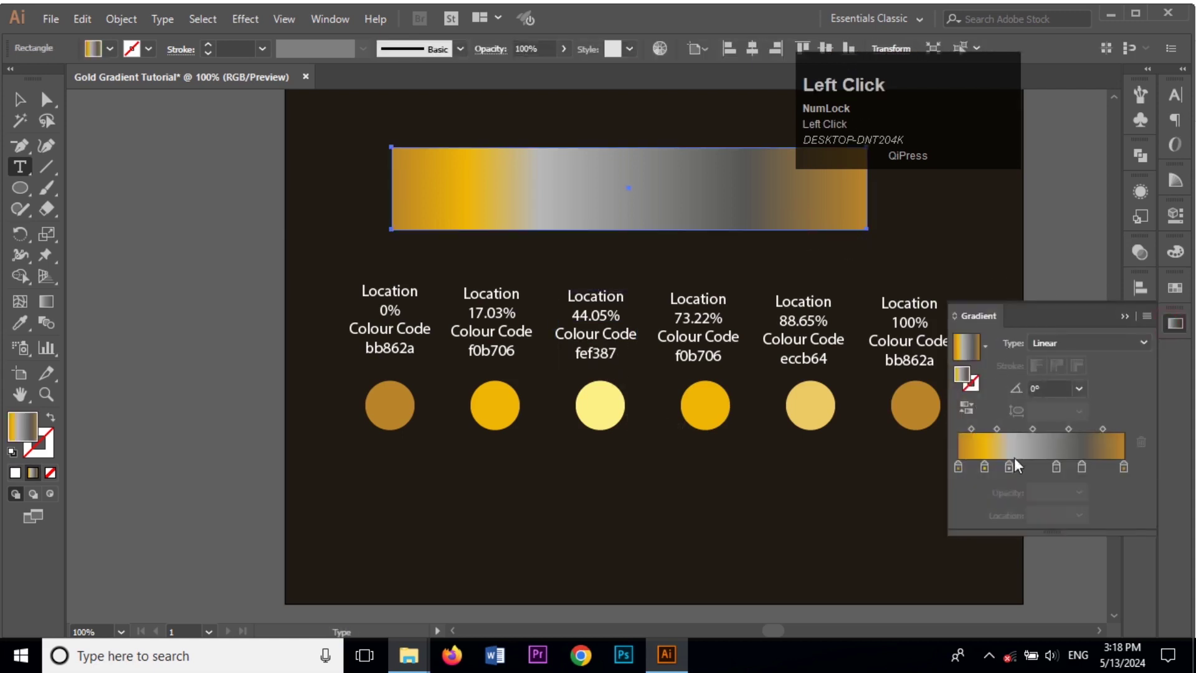
click(1013, 475)
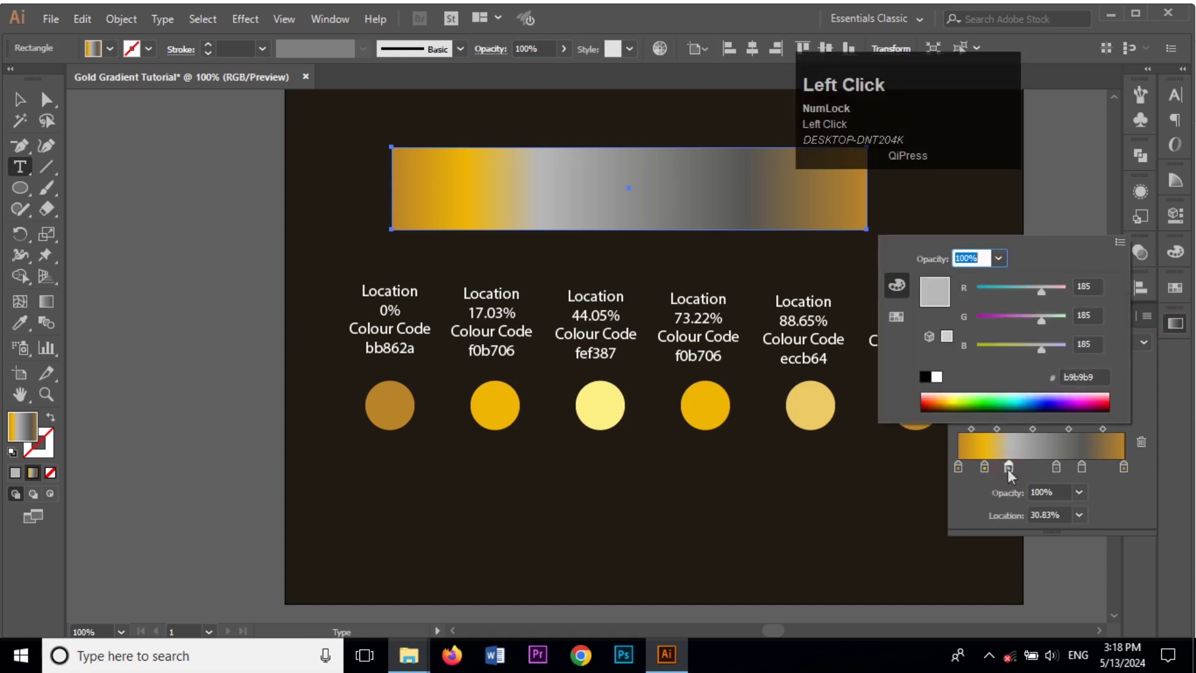
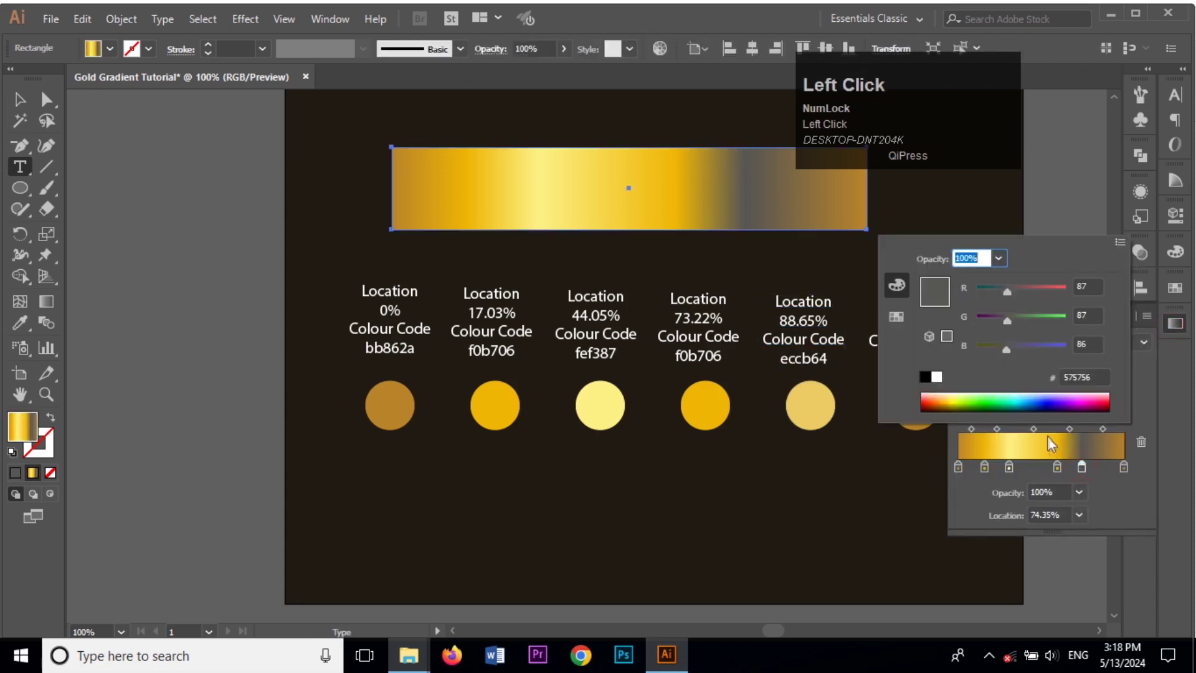
key(ctrl+v)
key(Return)
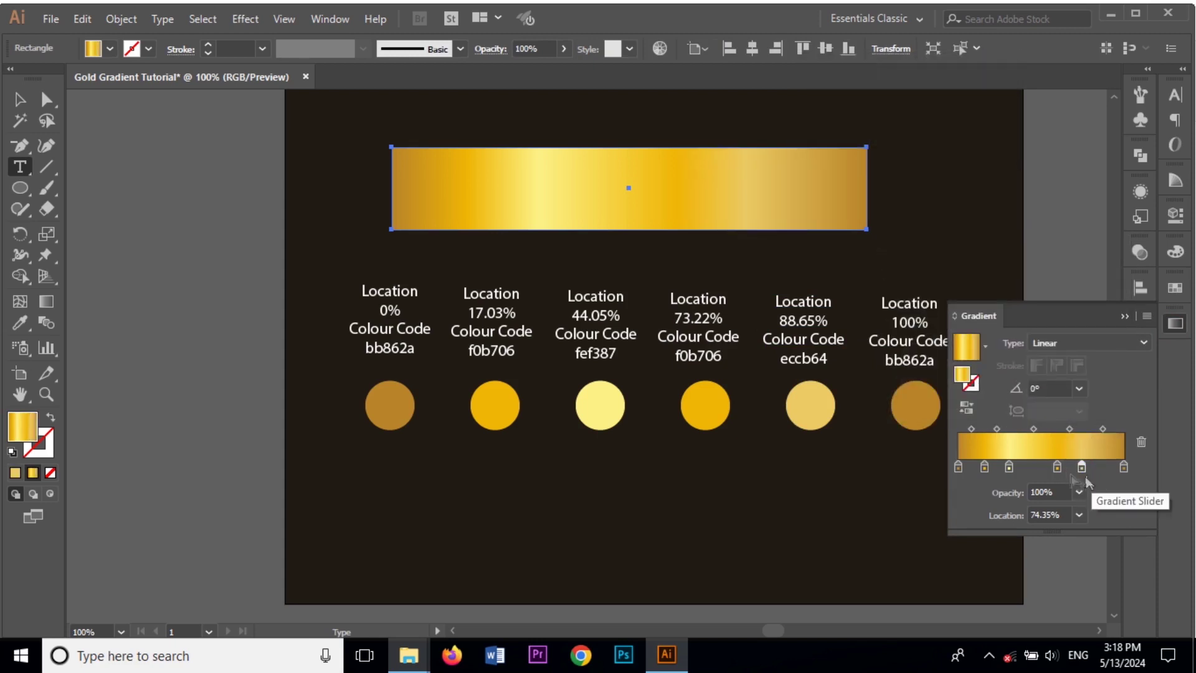
click(967, 470)
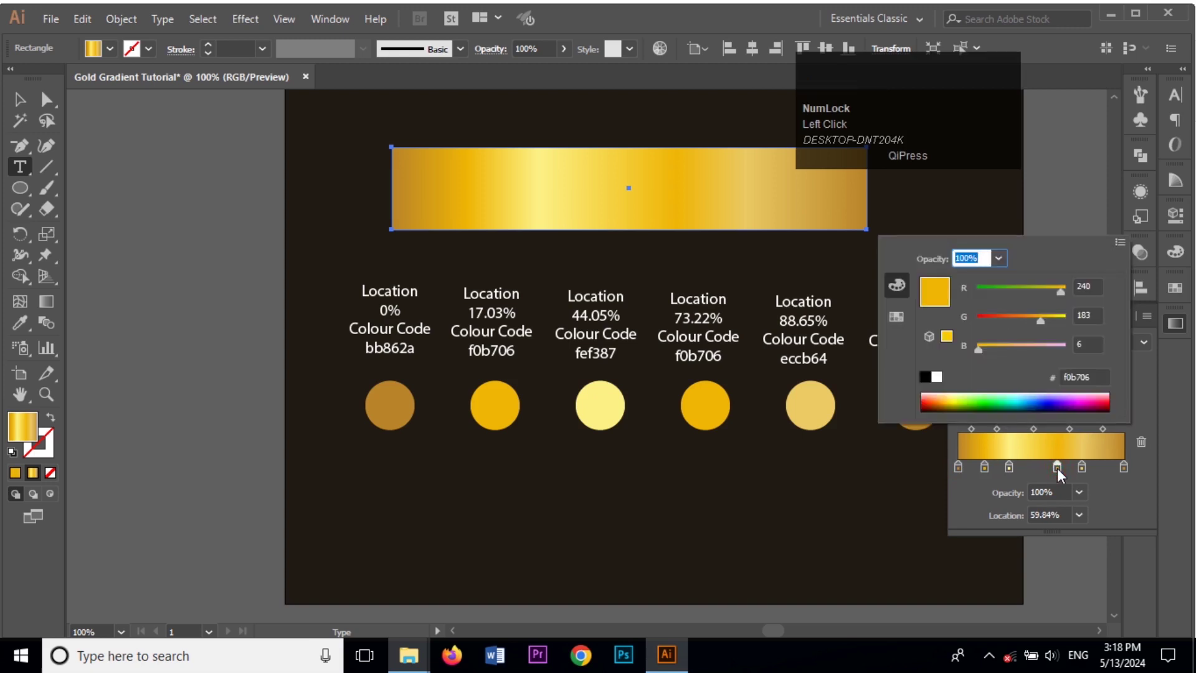
click(1085, 475)
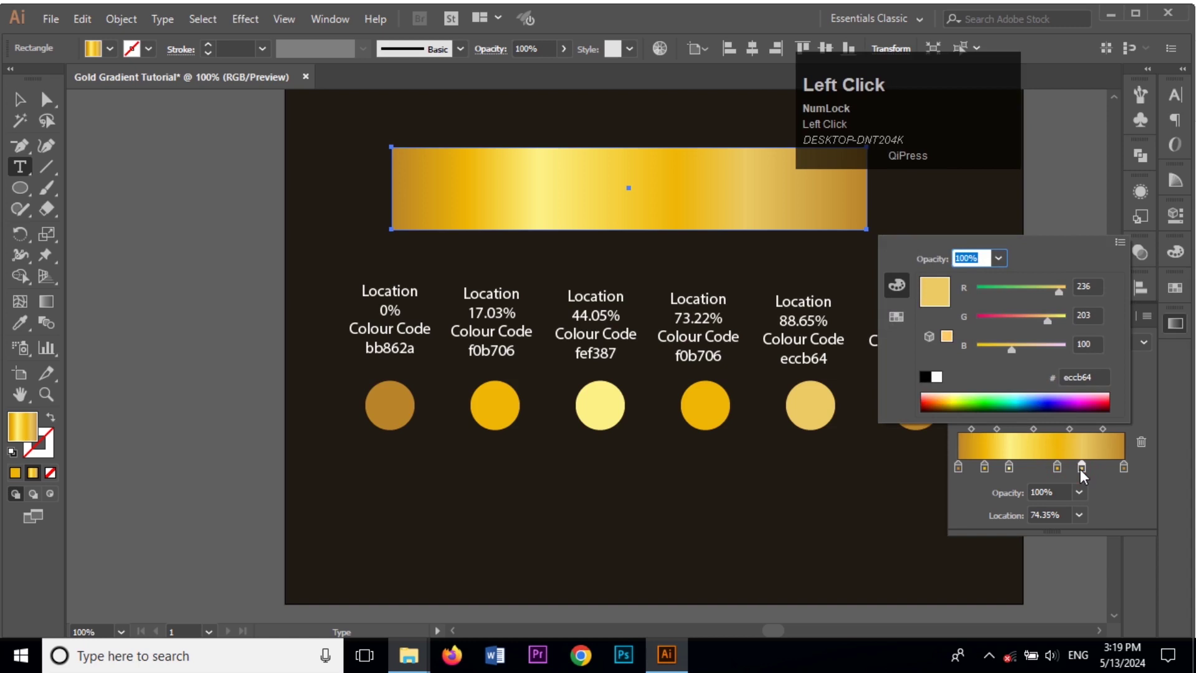
click(1180, 421)
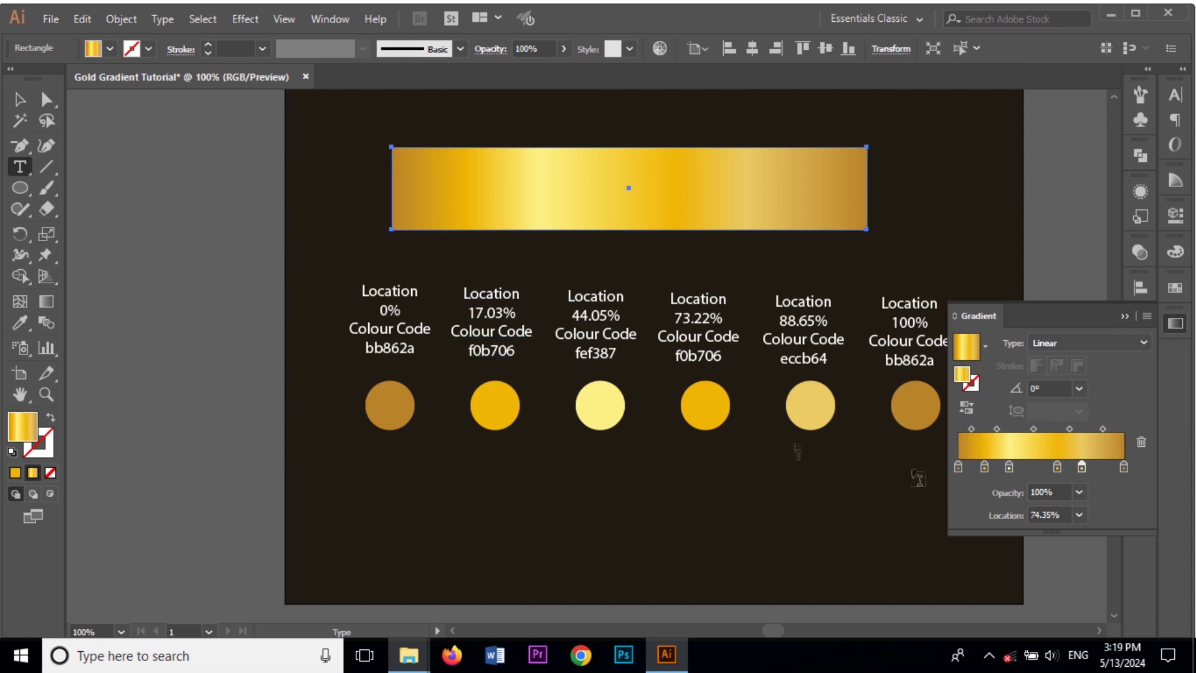
Step: Place gradient stops at locations 17.03%, 44.05% and 73.22%
click(991, 474)
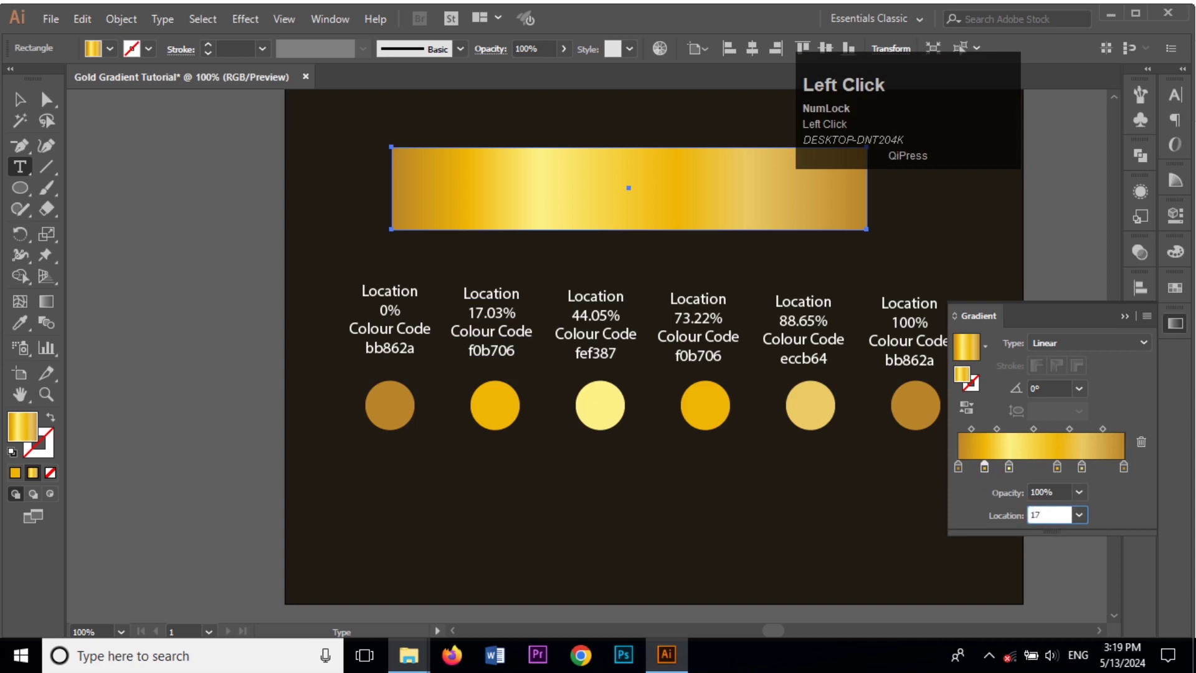
key(Return)
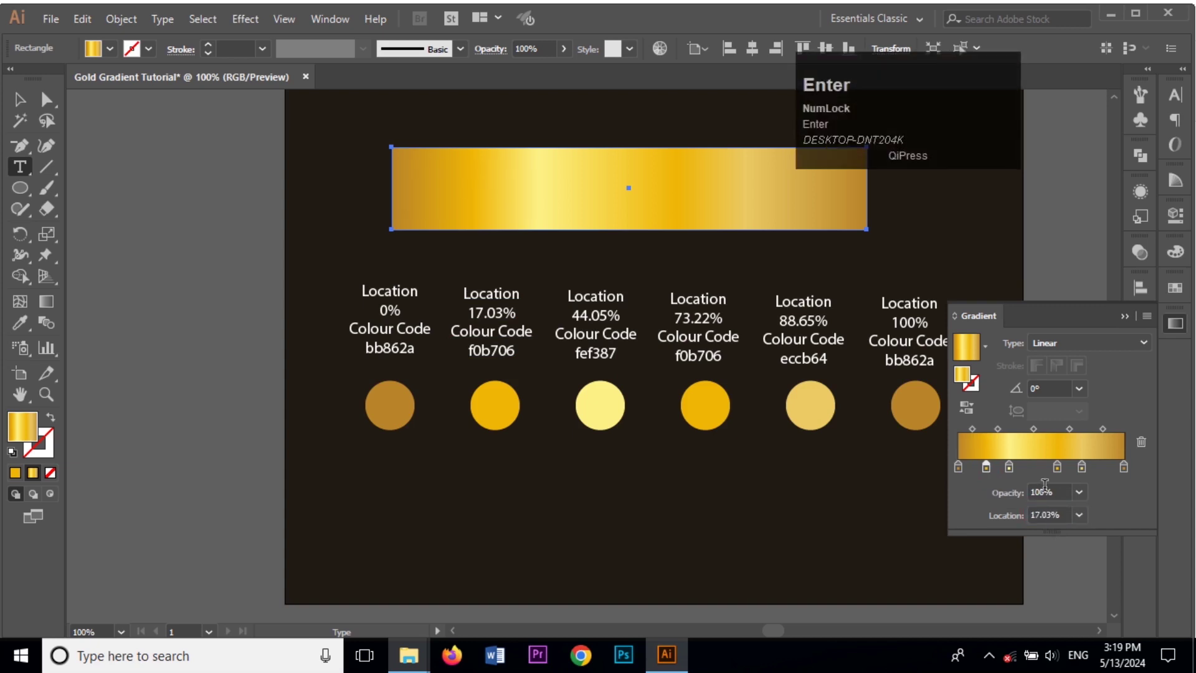
click(1016, 471)
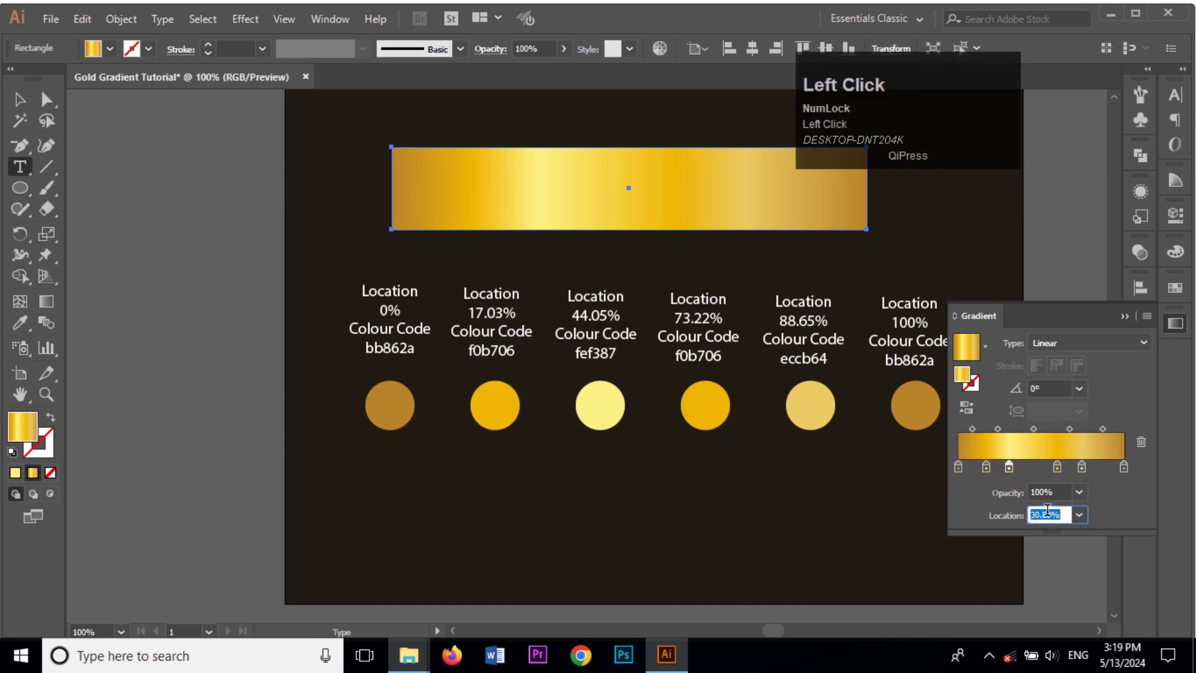
key(Return)
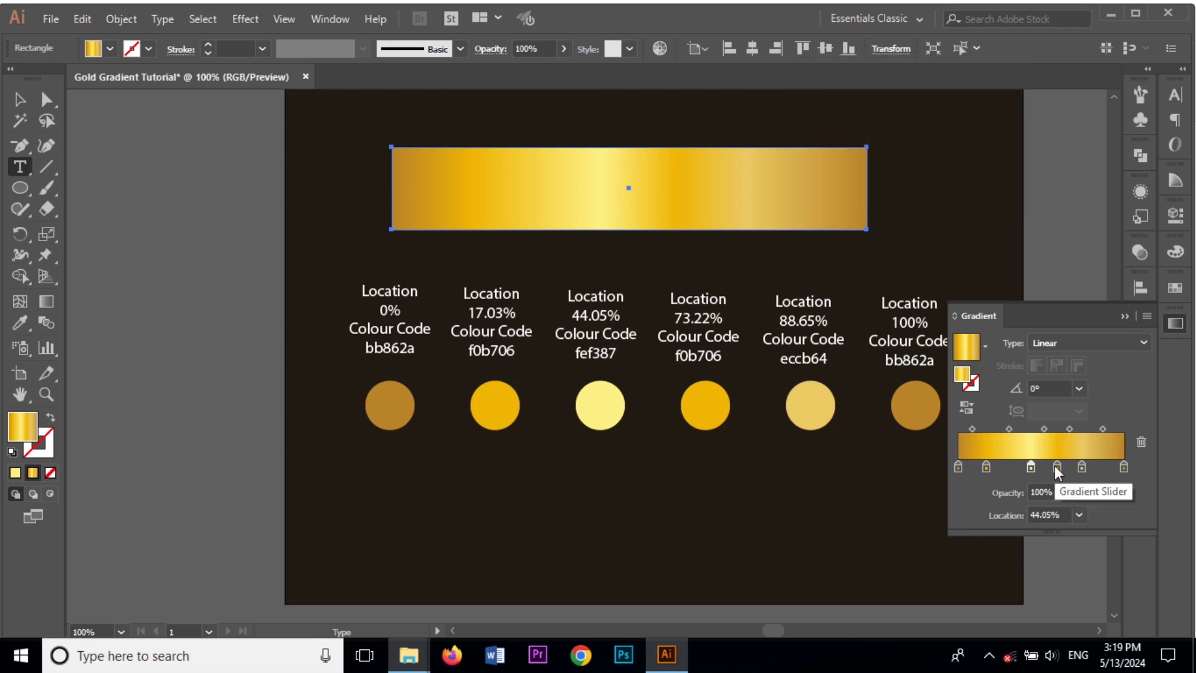
click(1059, 471)
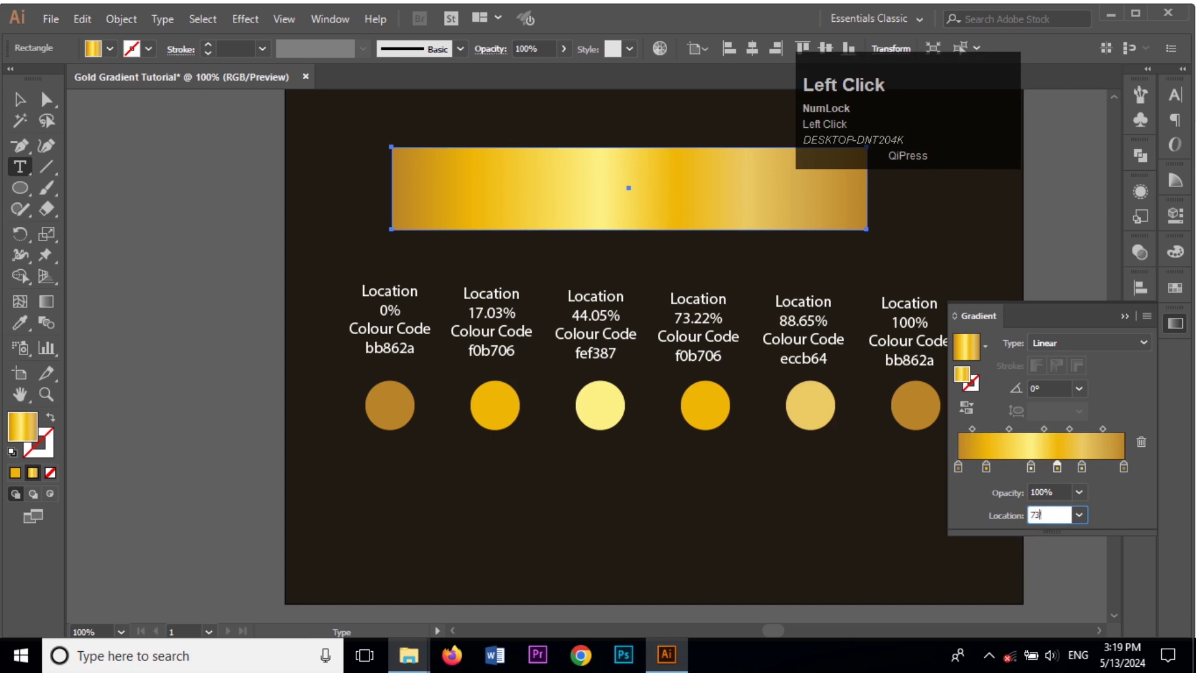
key(Return)
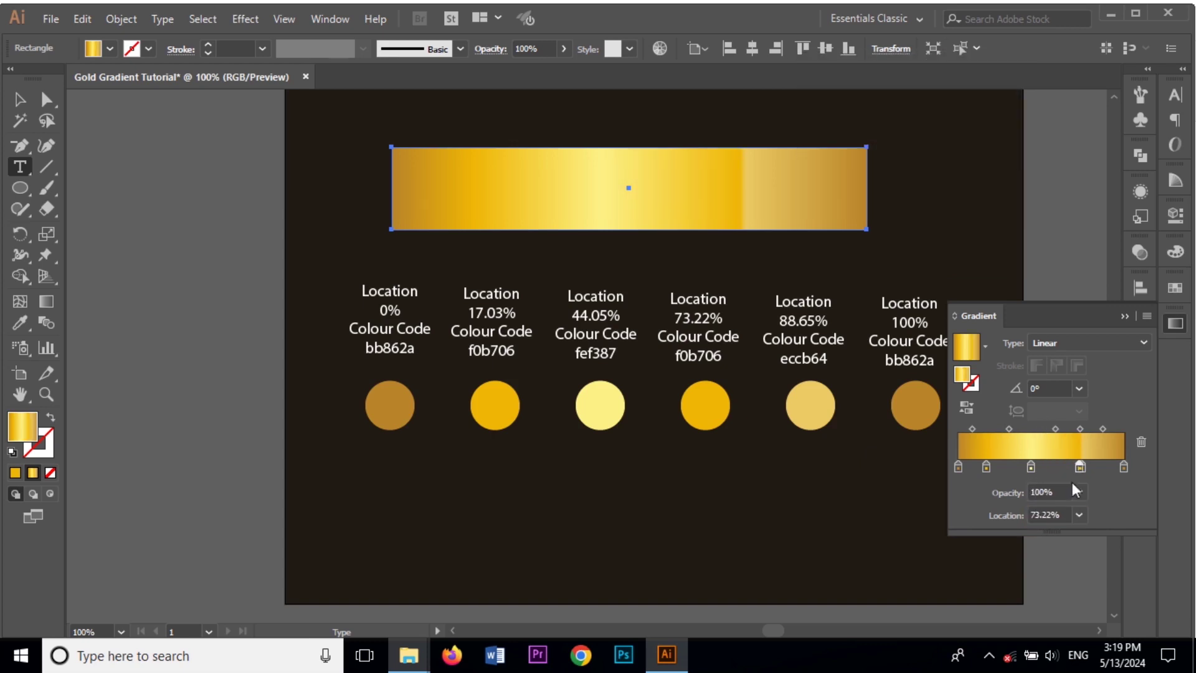
Step: Add another gold stop at 73.22% and move the right-hand stop to 88.65%
drag(1090, 473, 1071, 475)
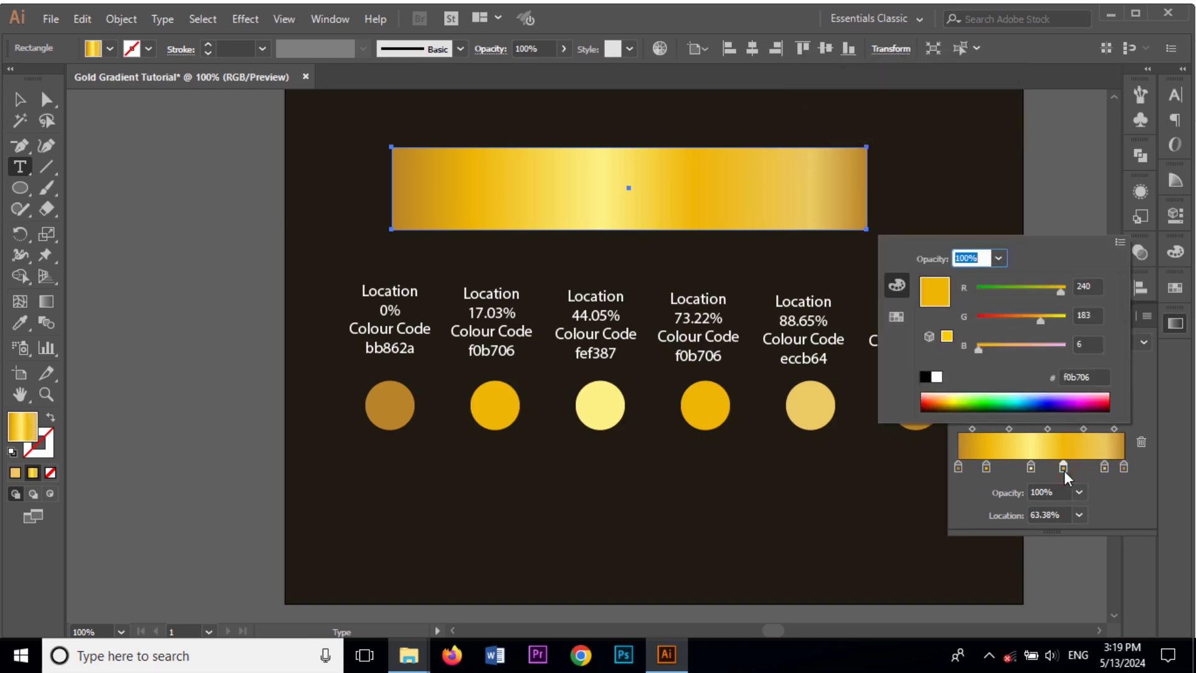
click(1070, 475)
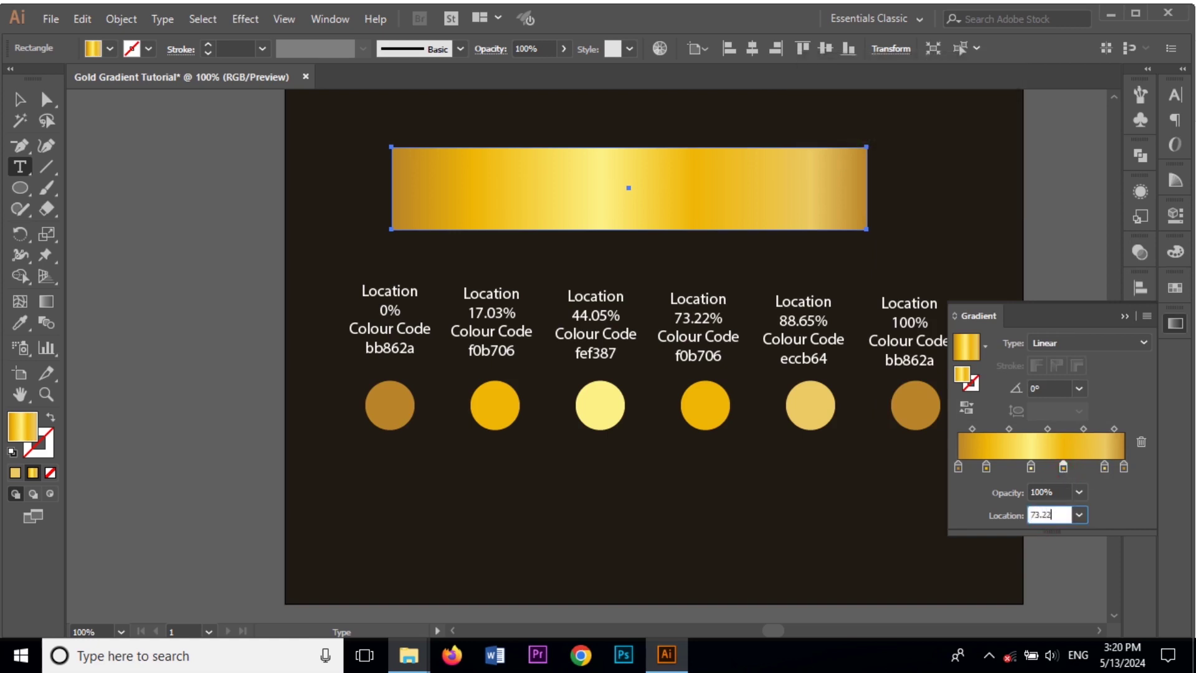
key(Return)
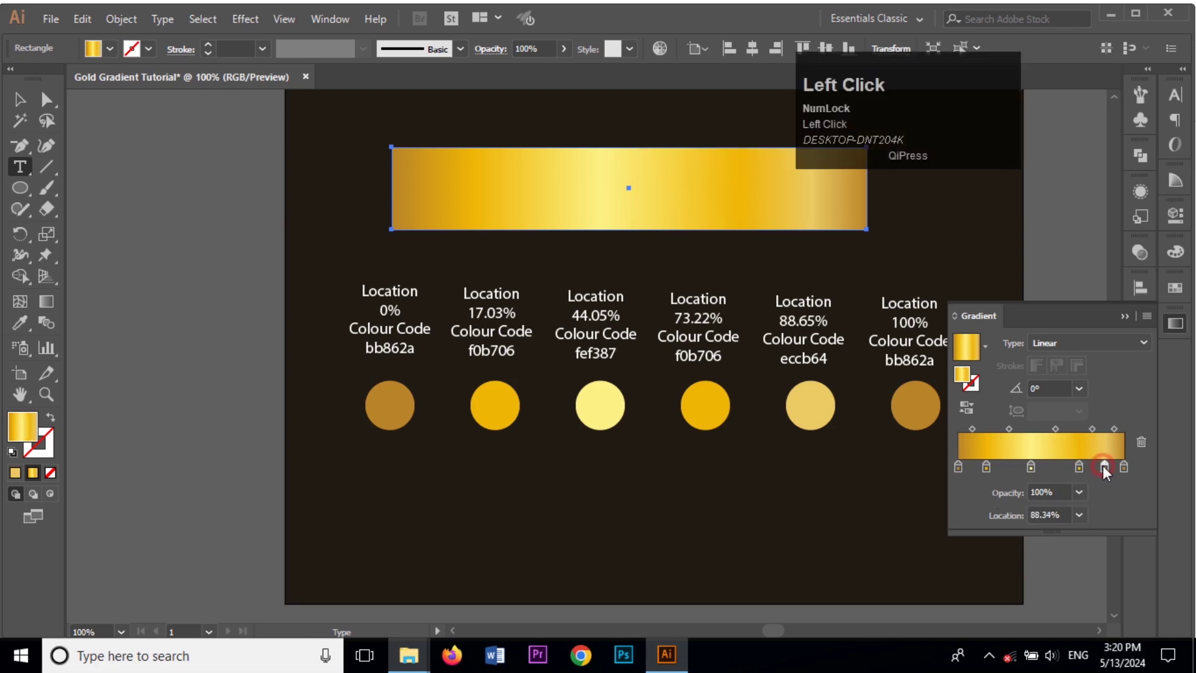
click(1109, 470)
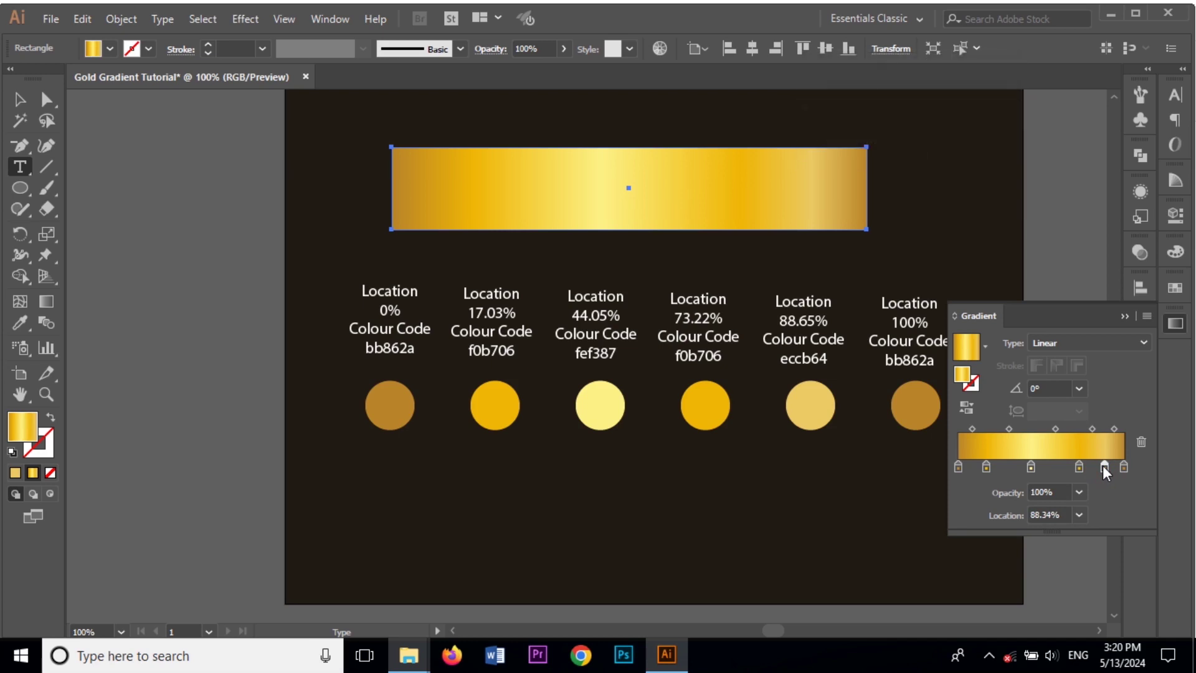
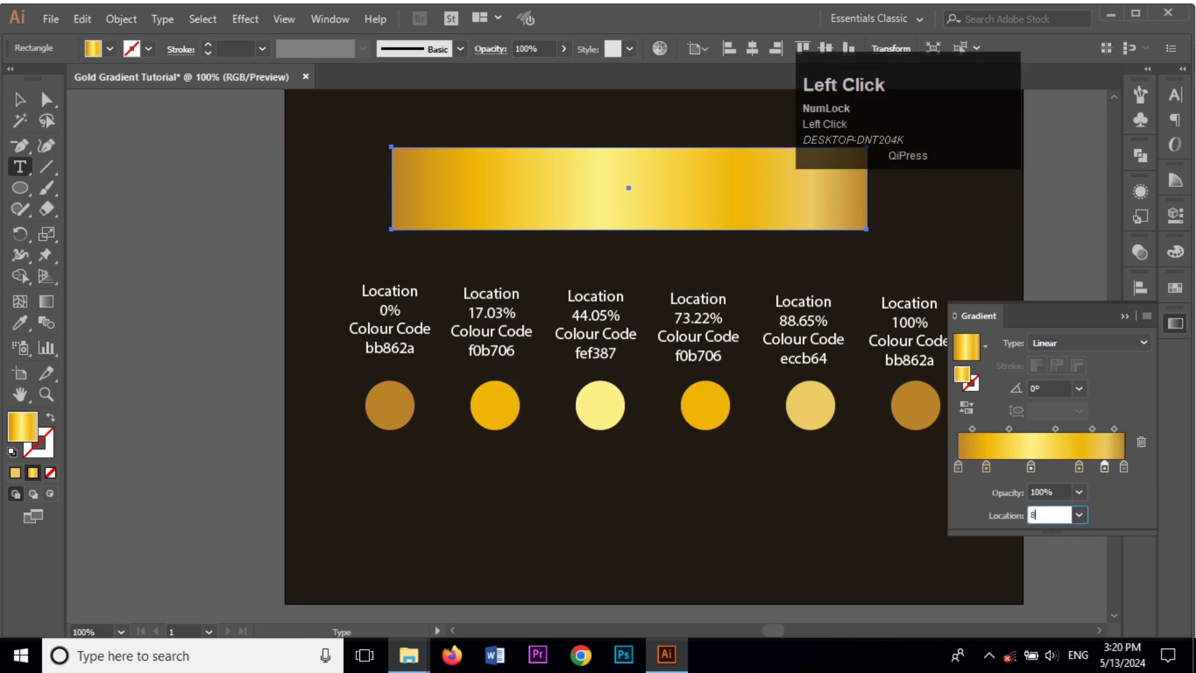
key(BackSpace)
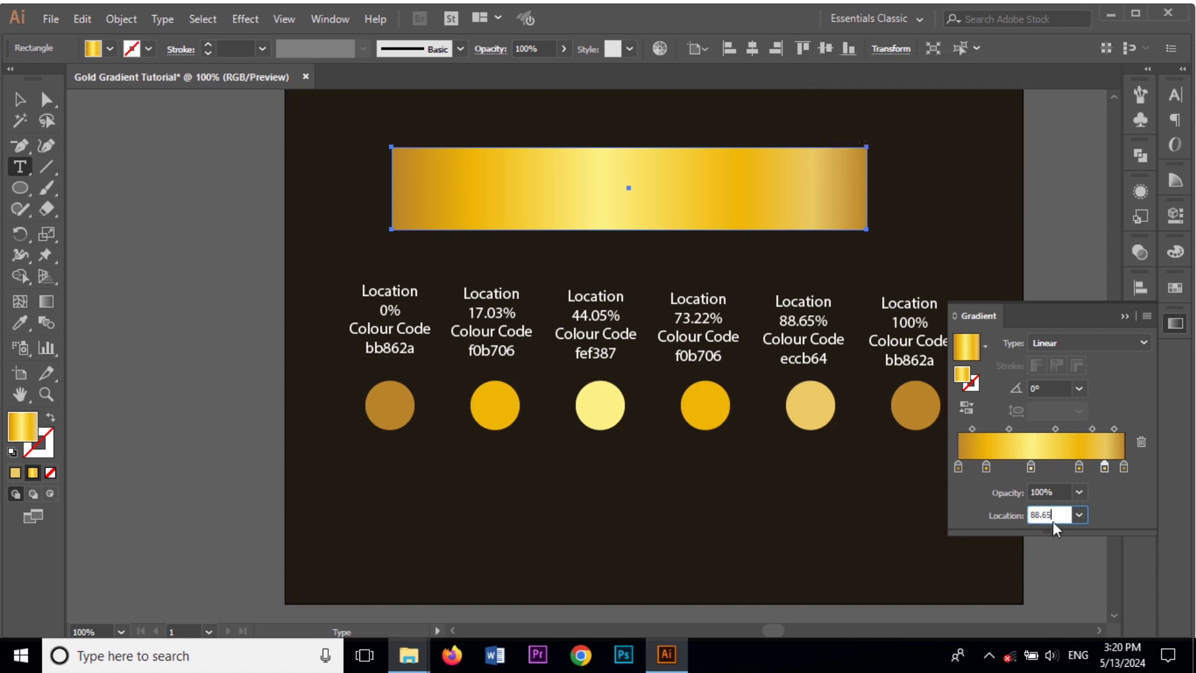
key(Return)
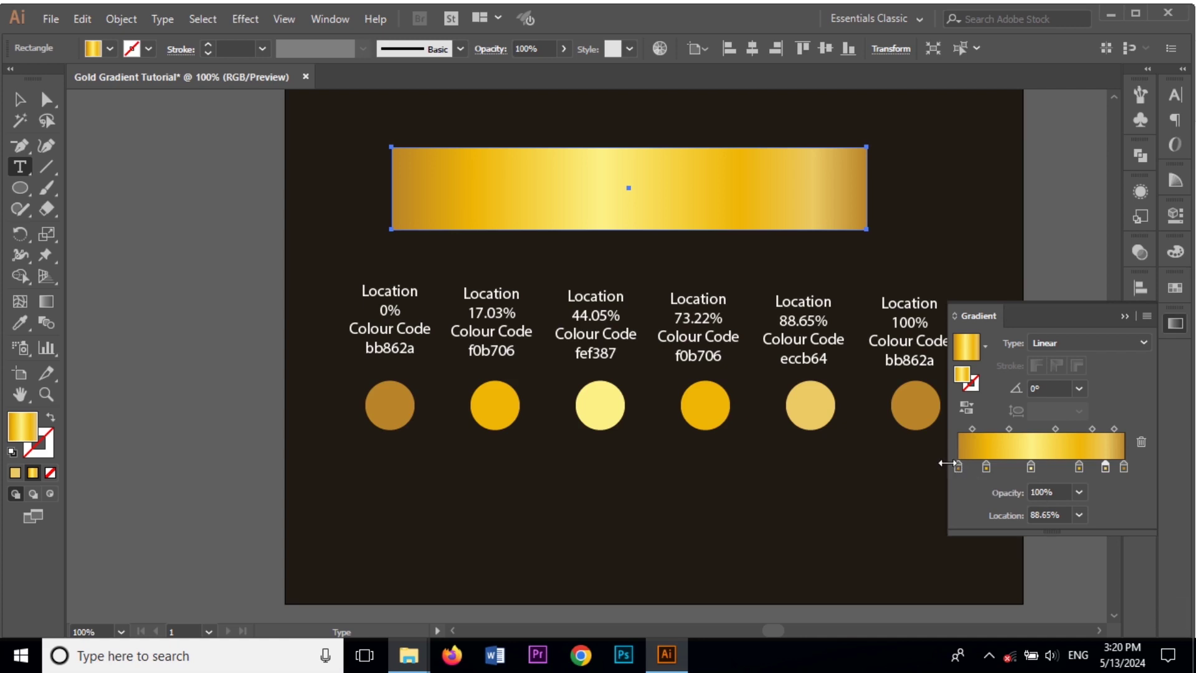
Step: Check the 100% stop's colour and close the Gradient panel
click(1129, 473)
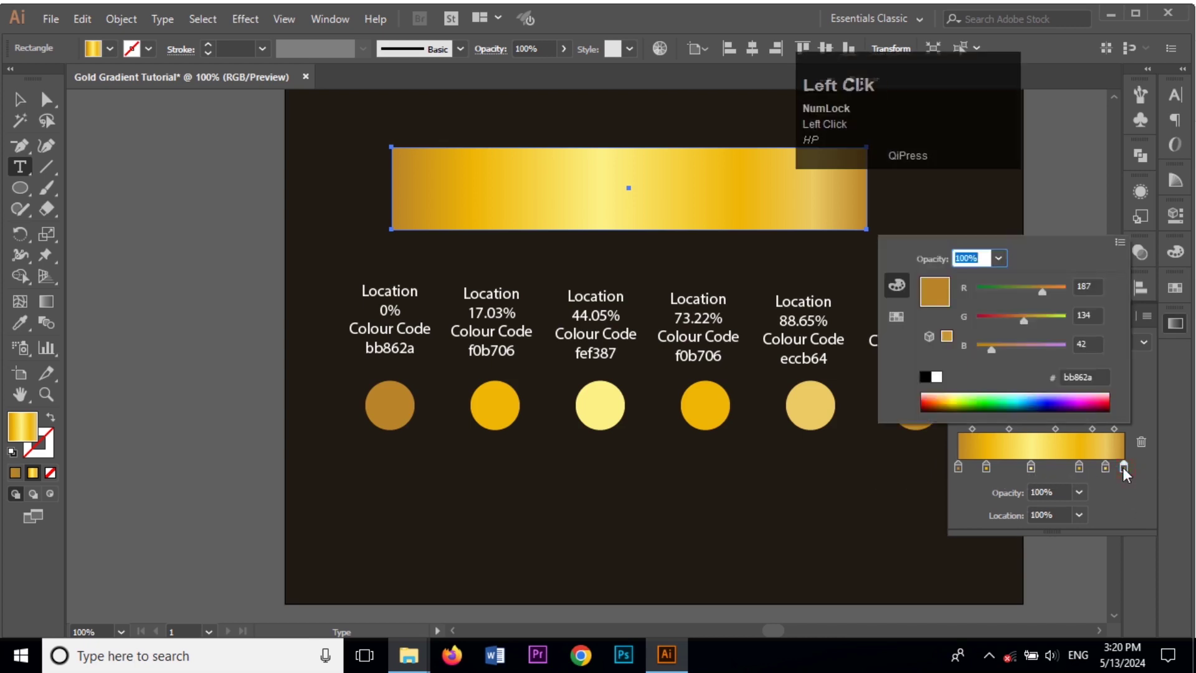
text(hp)
click(1124, 499)
click(29, 172)
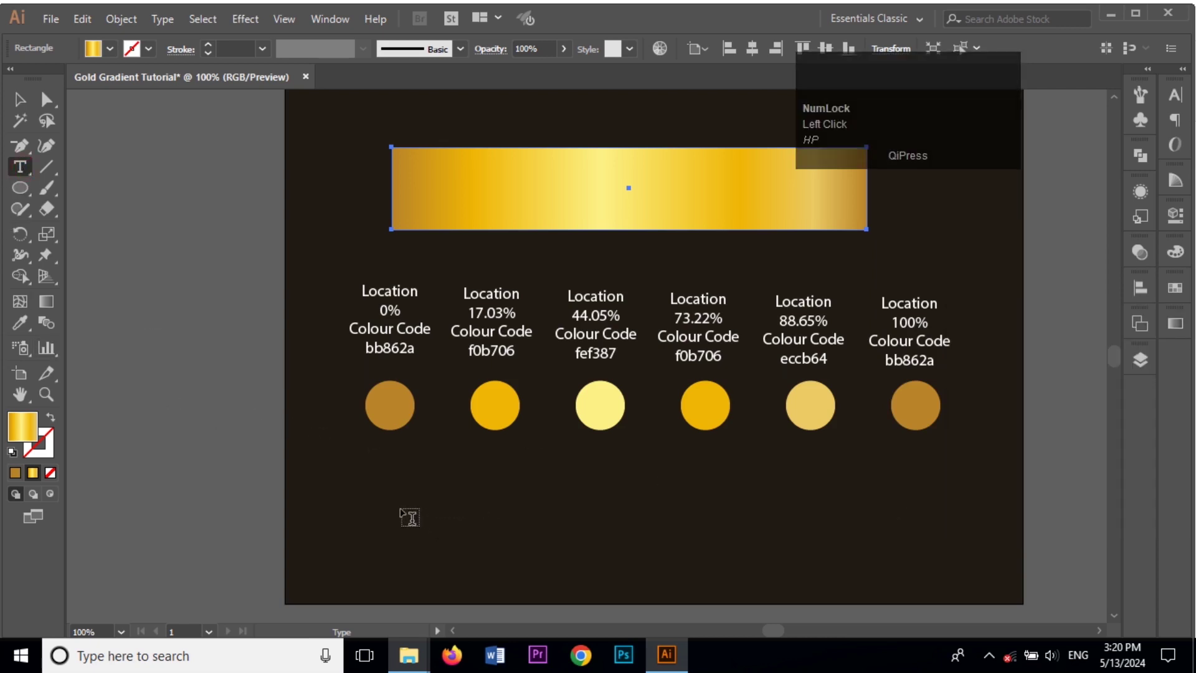
Step: Add a text line reading 'Gold Gradient Illustrator' below the circles
click(409, 517)
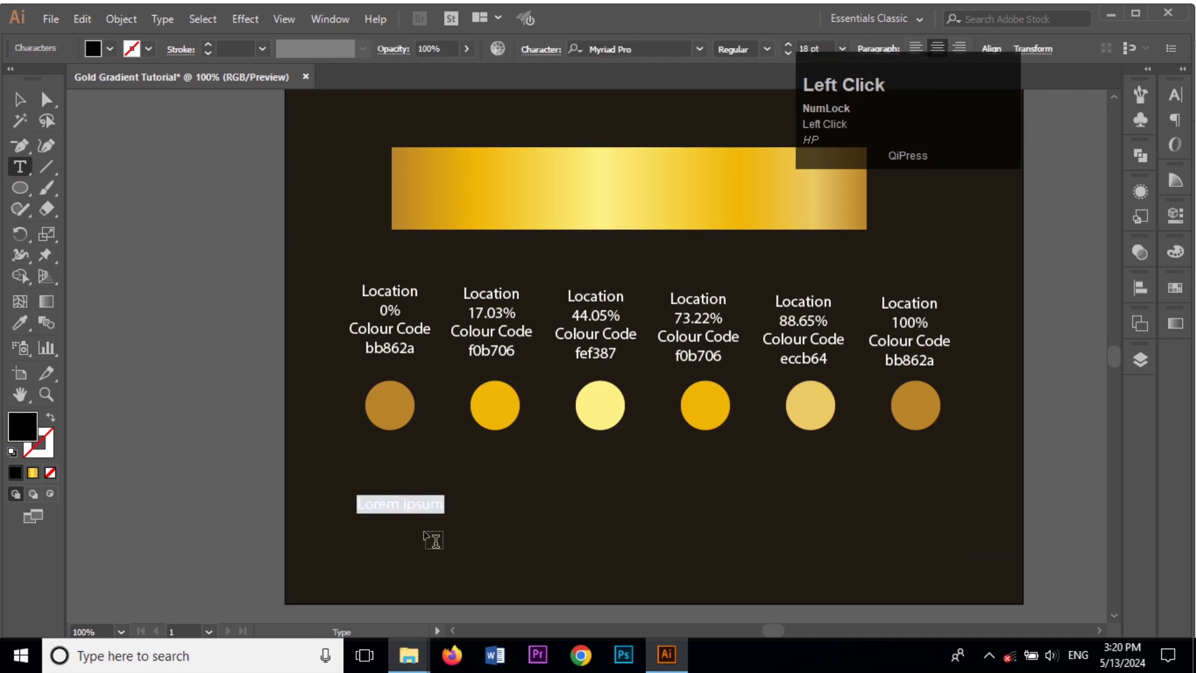
key(shift+g)
text(old)
key(space)
key(Caps_Lock)
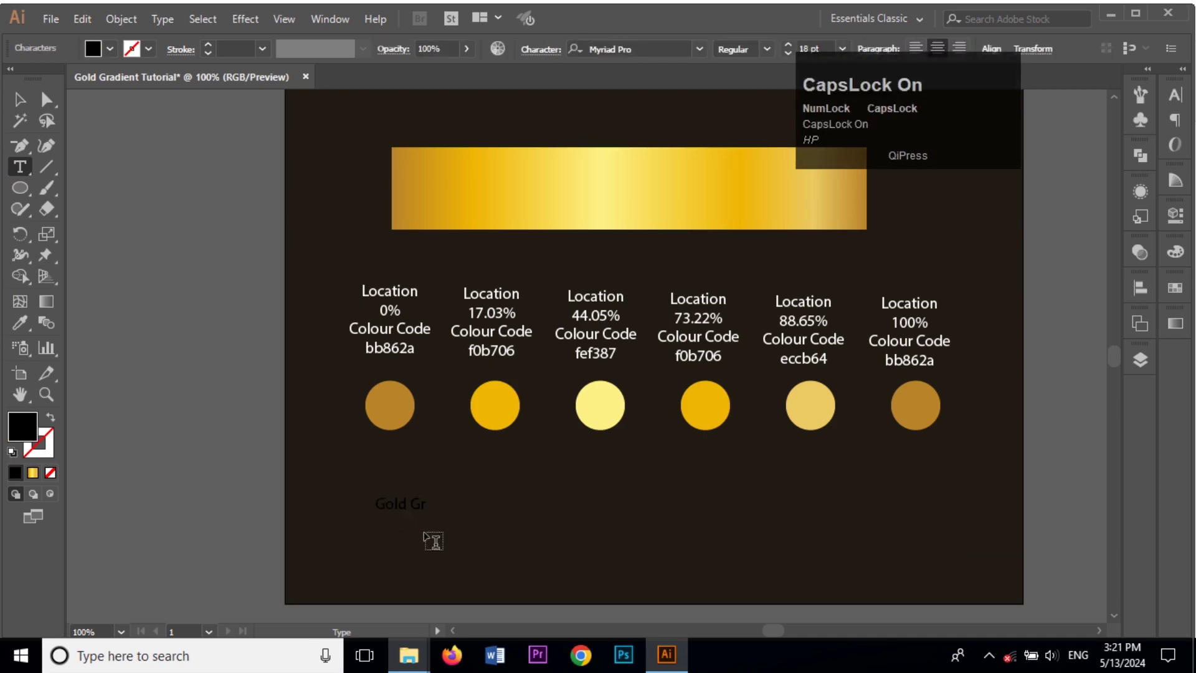
text(ad)
text(ient)
key(space)
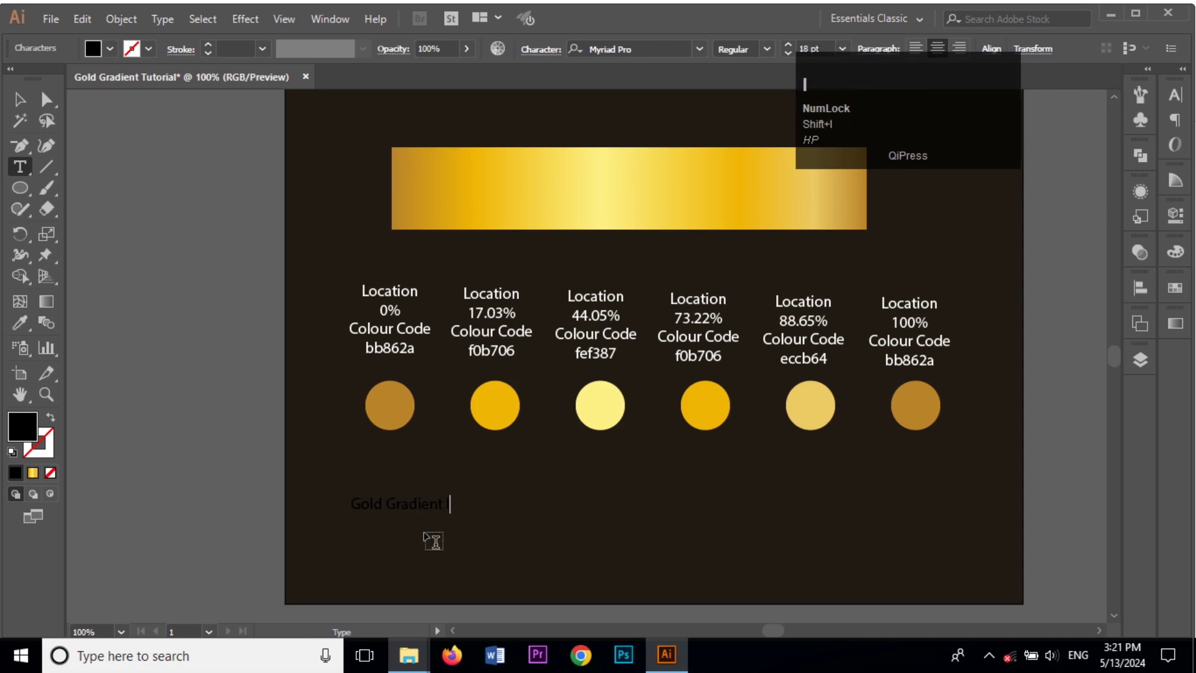
text(lust)
text(tor)
Step: Finish editing and enlarge the title to large text
click(20, 103)
text(hp)
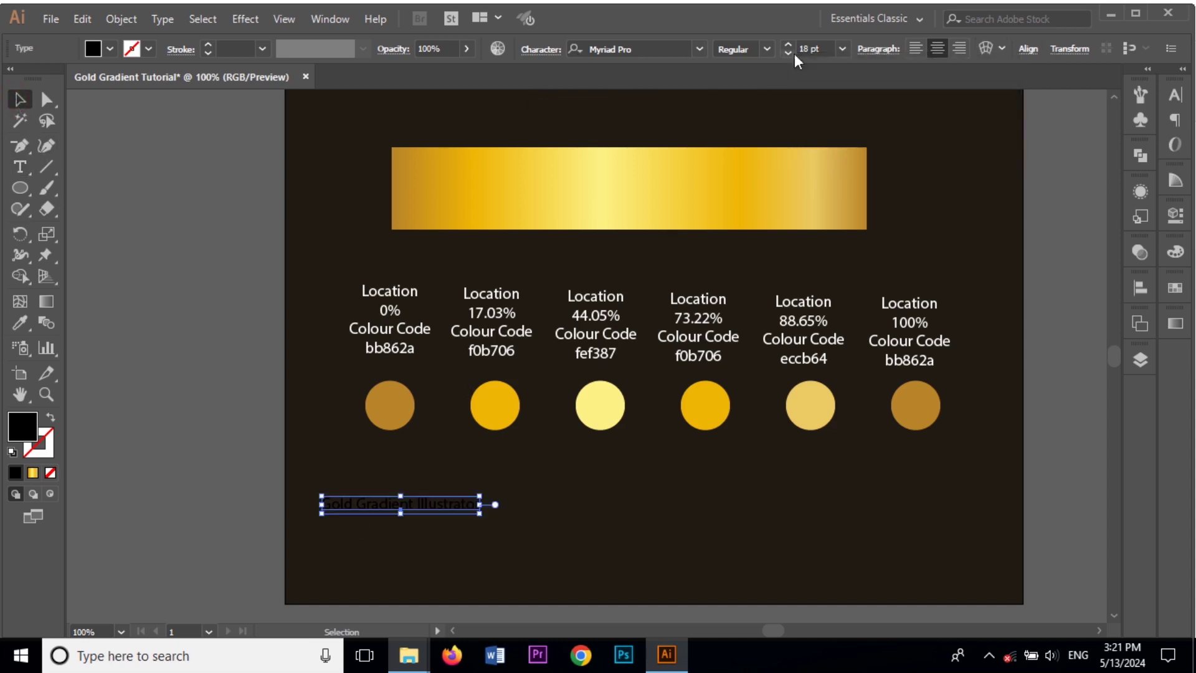
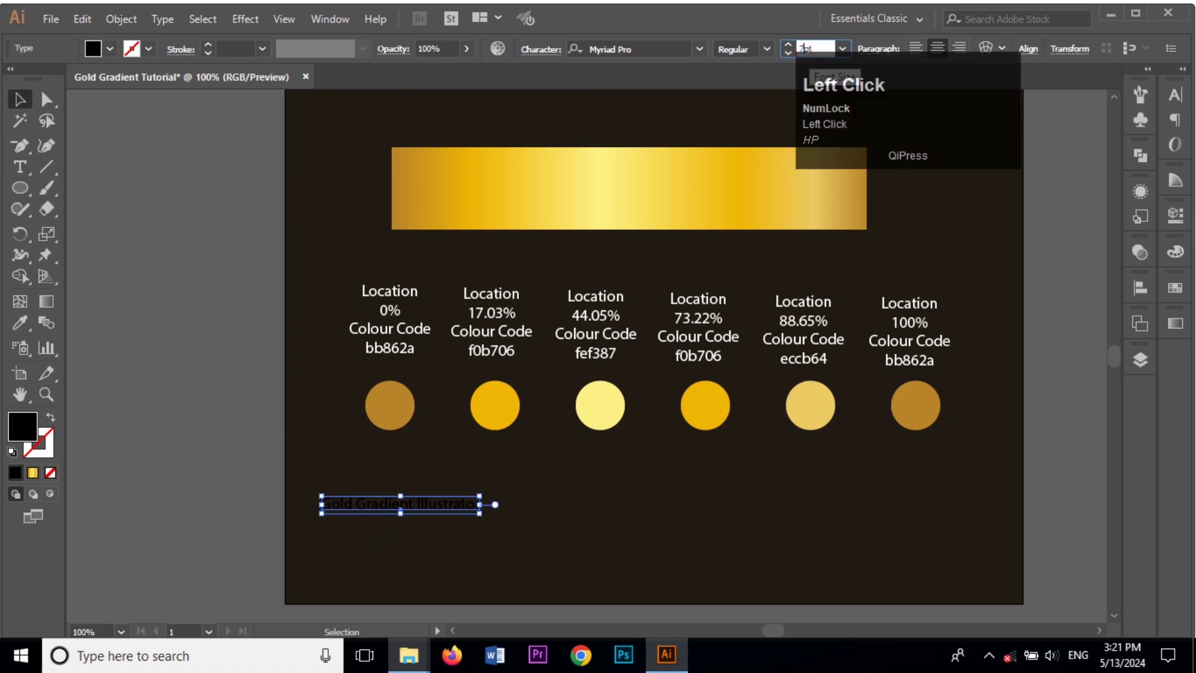
key(Return)
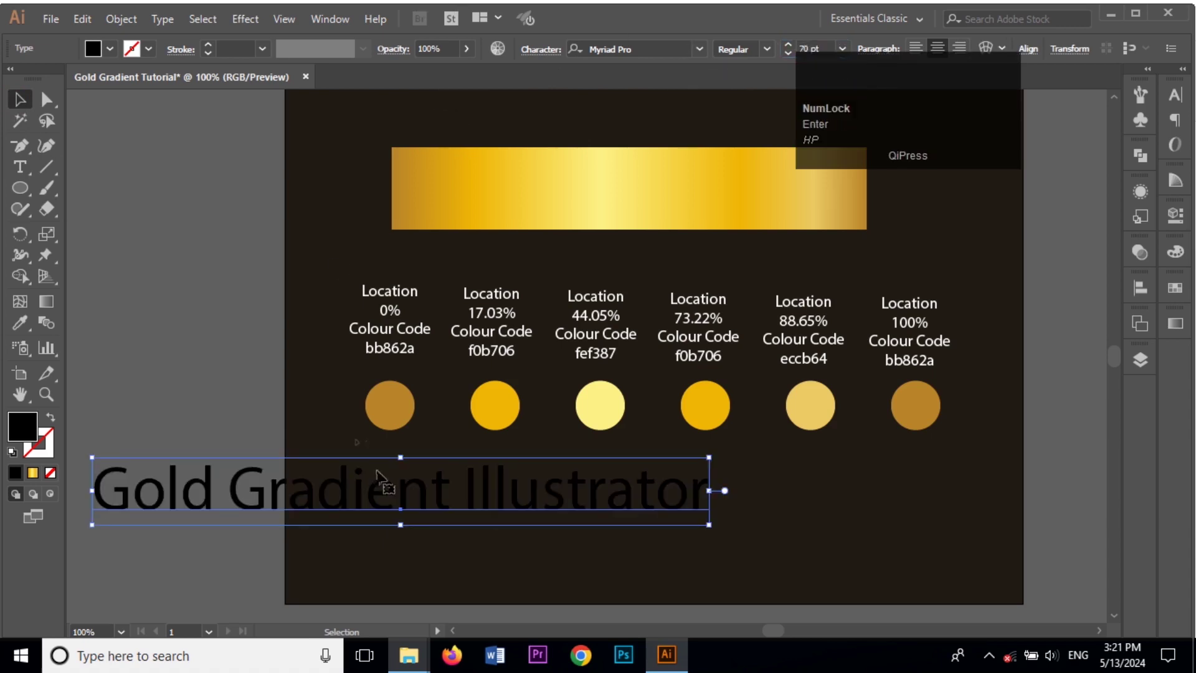
Step: Centre the title under the circles, set it in Parisienne and fill it with the gold gradient
drag(376, 488, 704, 60)
text(hp)
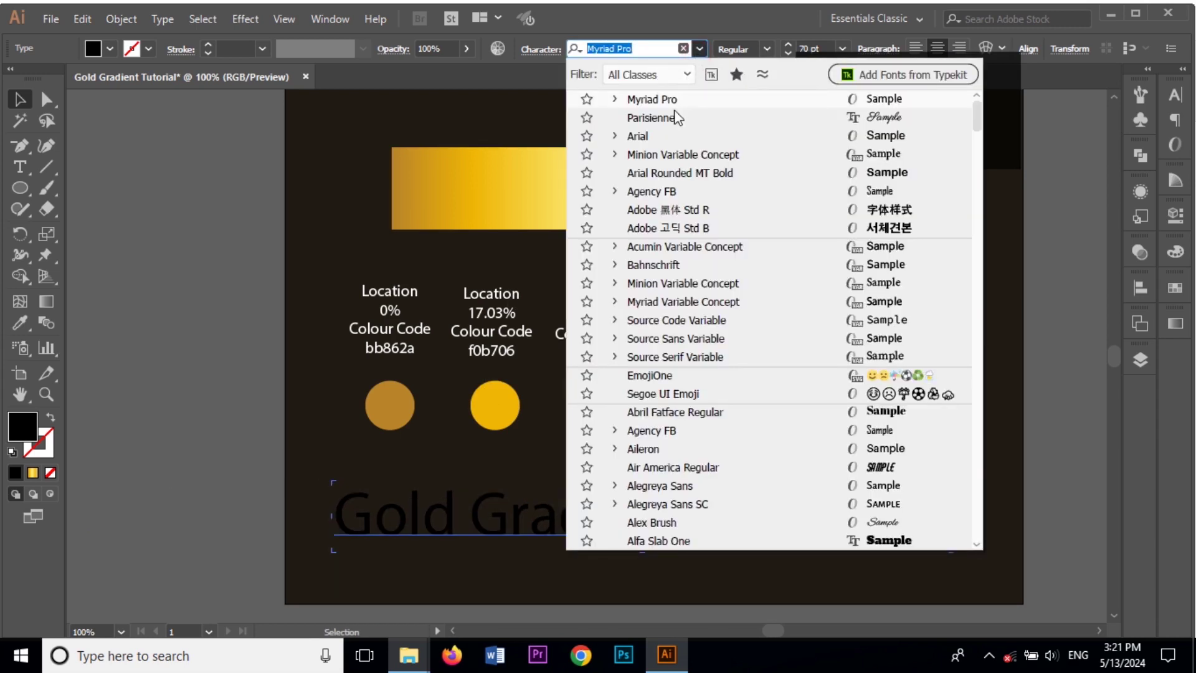
click(677, 122)
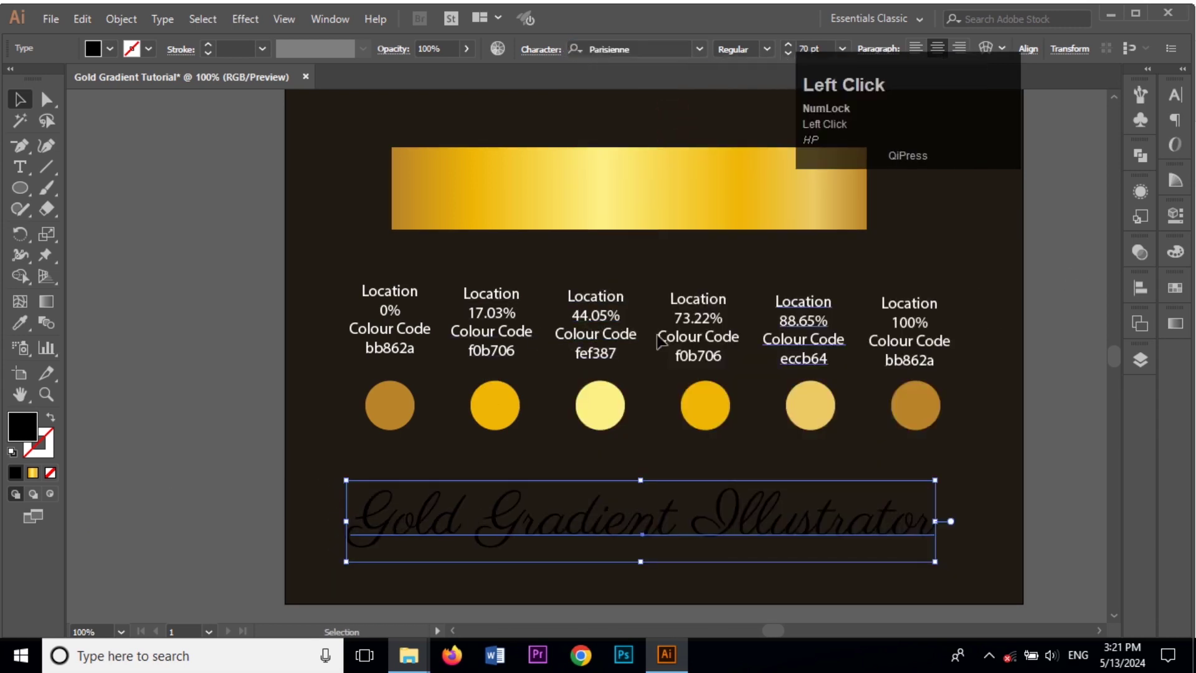
click(1150, 205)
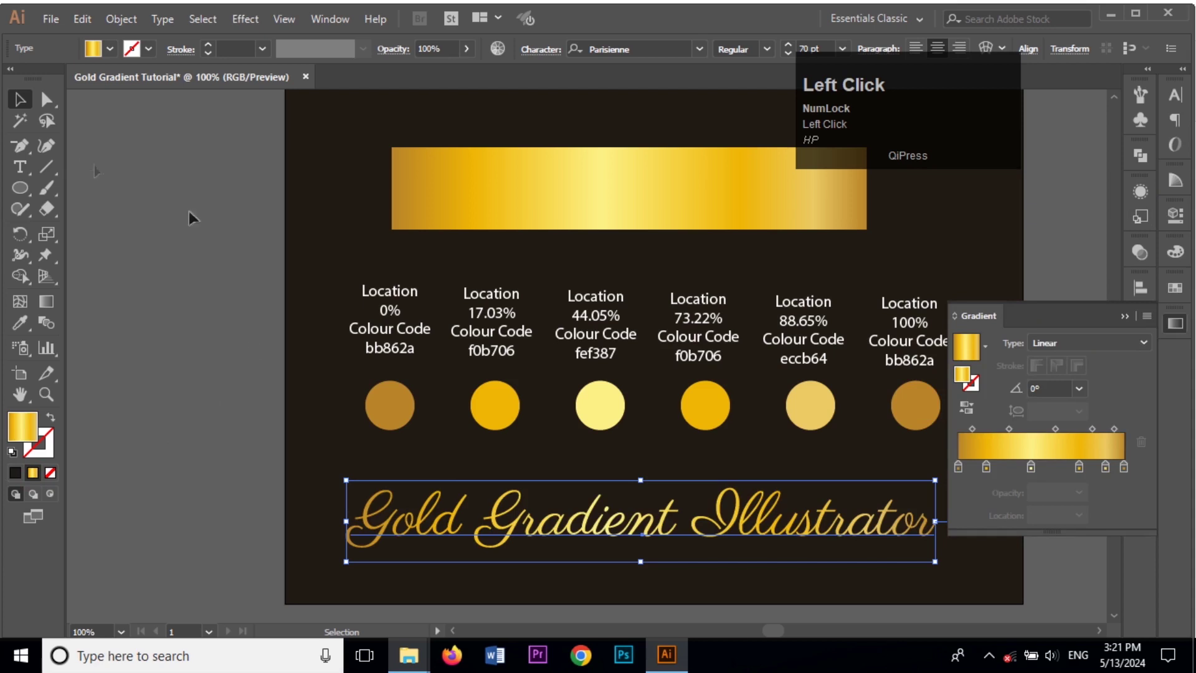
scroll(up, 3)
scroll(down, 3)
click(994, 657)
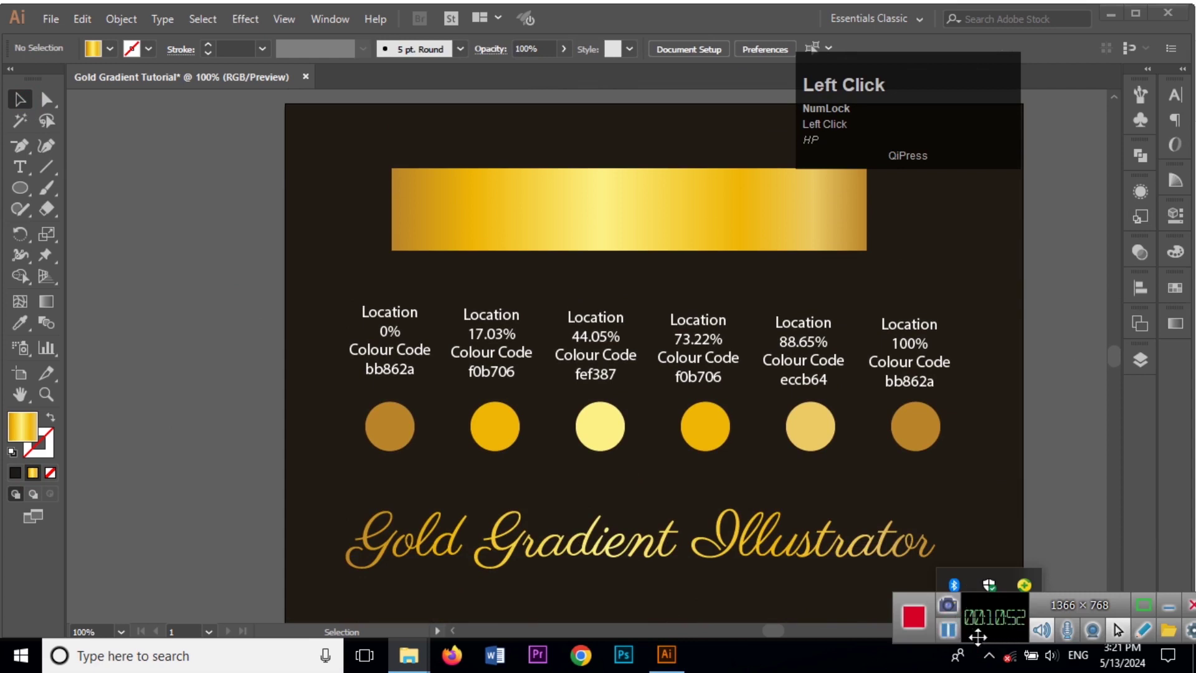